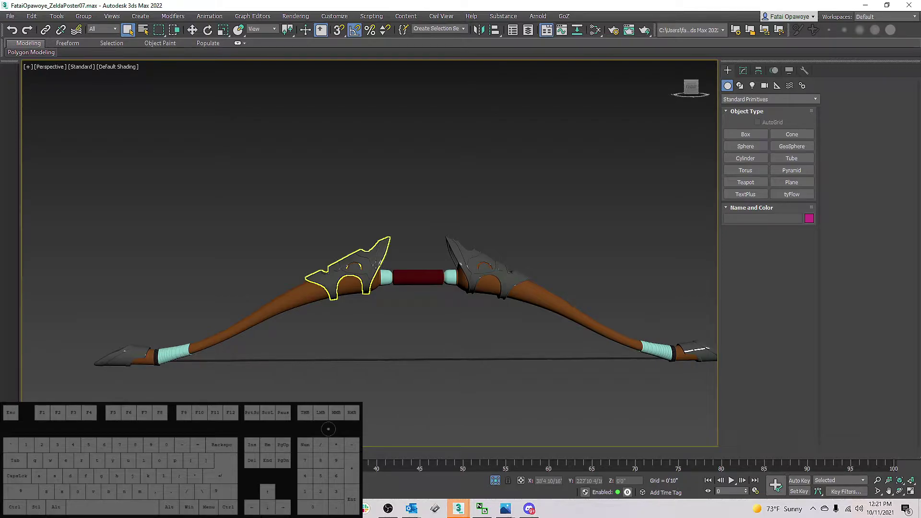
Pan the Perspective view so the reference poster sits fully in view beside the bow.
{"action": "left_click_drag", "start_coordinate": [514, 241], "coordinate": [398, 243]}
{"action": "left_click_drag", "start_coordinate": [425, 228], "coordinate": [357, 259]}
{"action": "left_click_drag", "start_coordinate": [360, 250], "coordinate": [381, 260]}
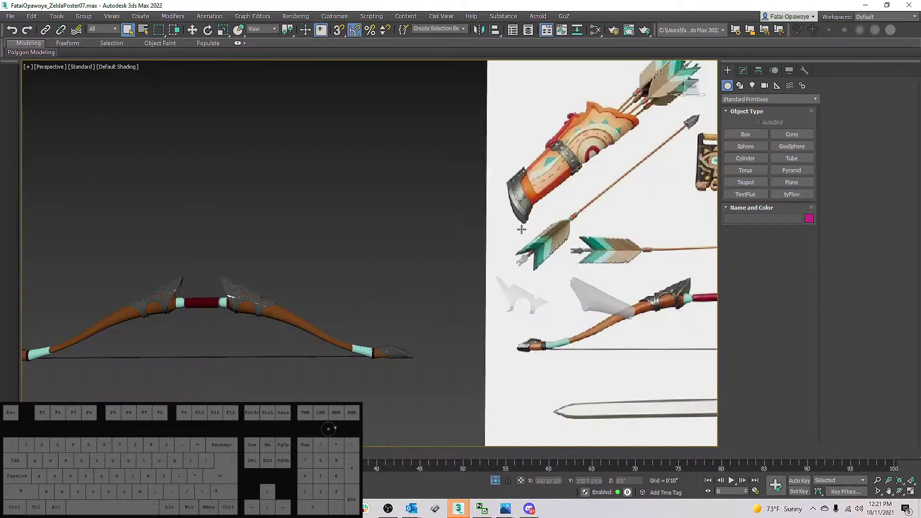
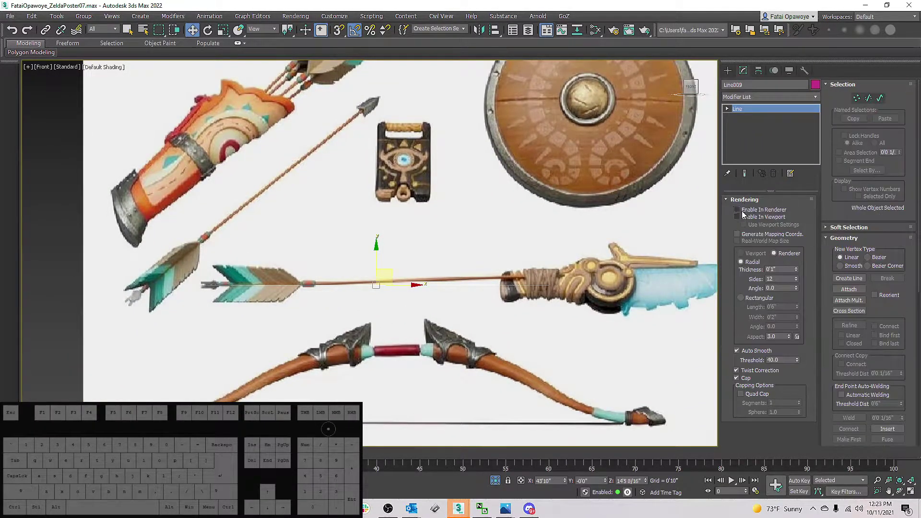
Enable rendering for the shaft line so it shows as a round tube.
{"action": "left_click", "coordinate": [743, 212]}
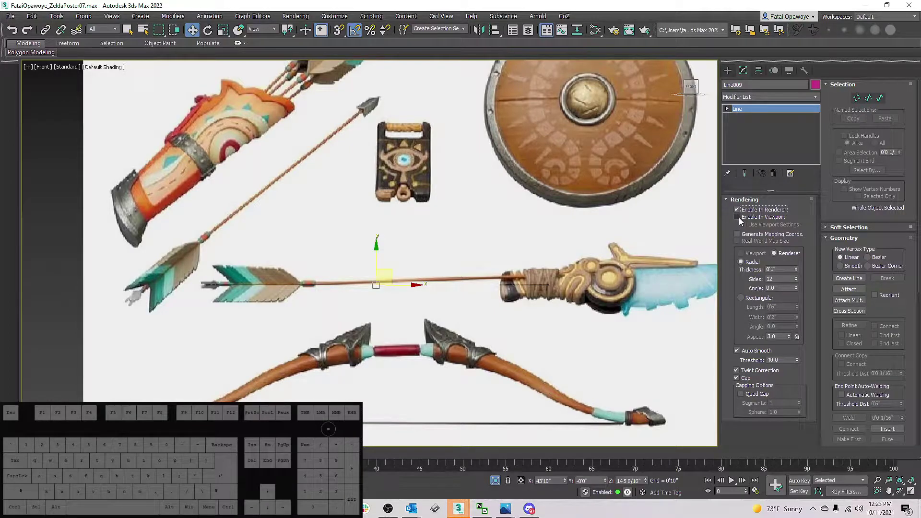
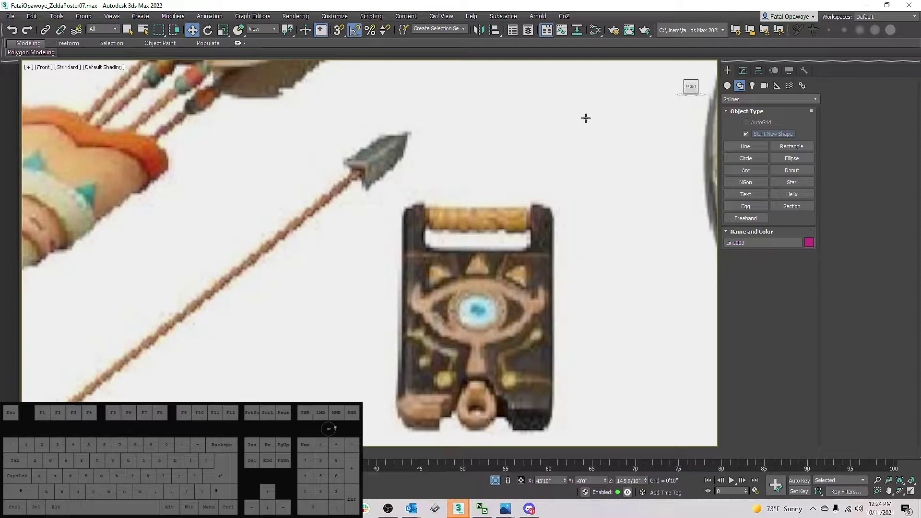
Start a new Rectangle shape for the wrapped section at the shaft tip.
{"action": "left_click", "coordinate": [735, 150]}
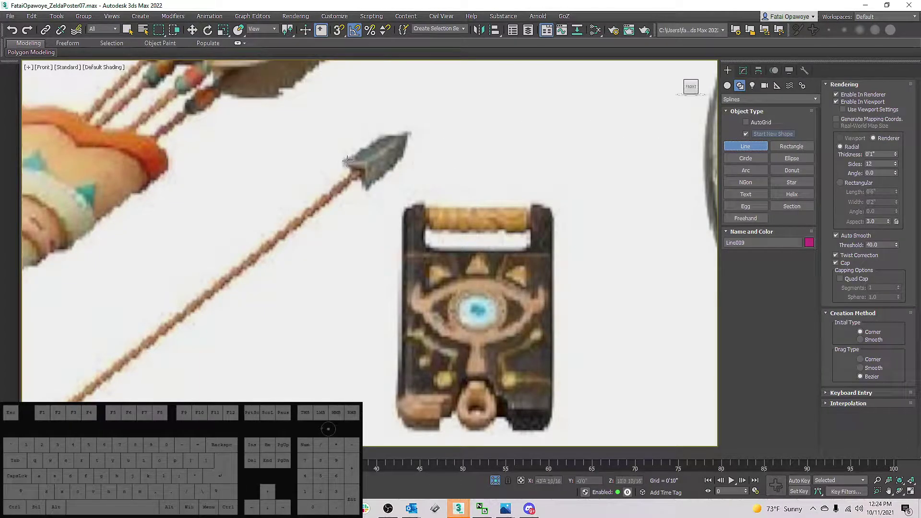
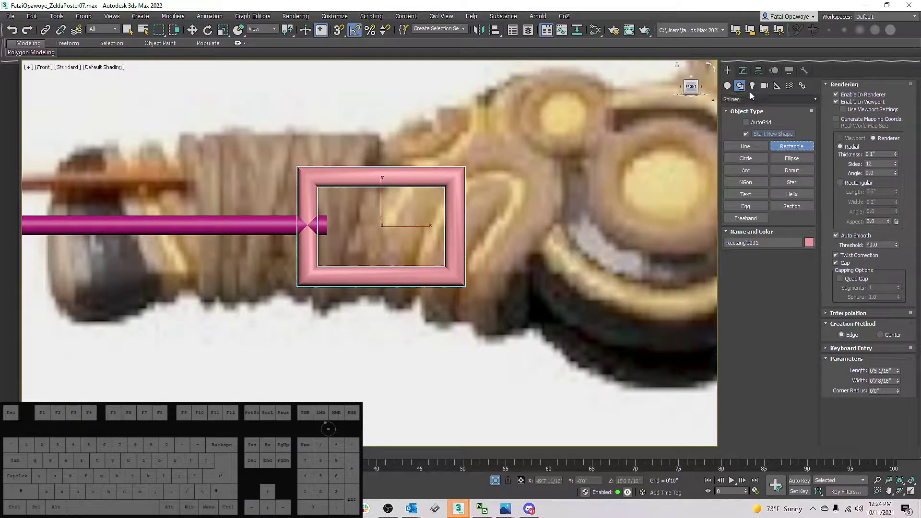
Turn off the rectangle's renderable tube display so it stays a thin outline.
{"action": "left_click", "coordinate": [747, 76]}
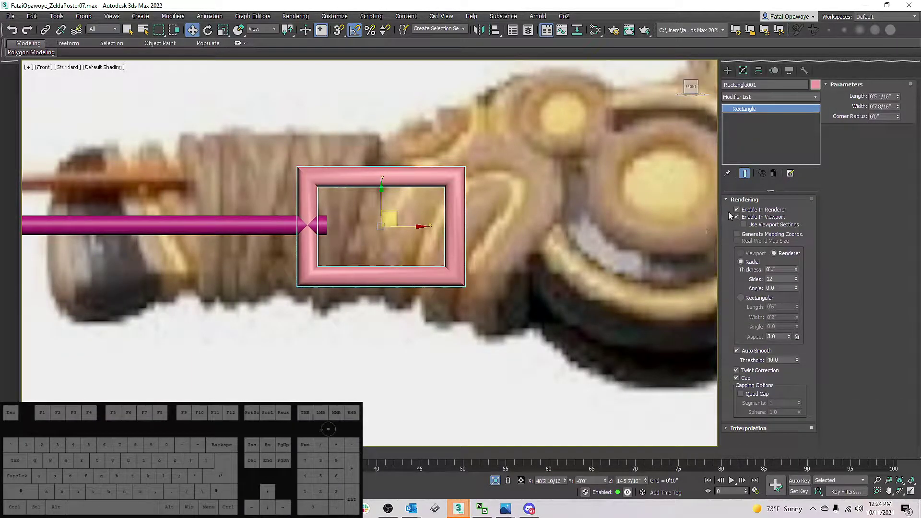
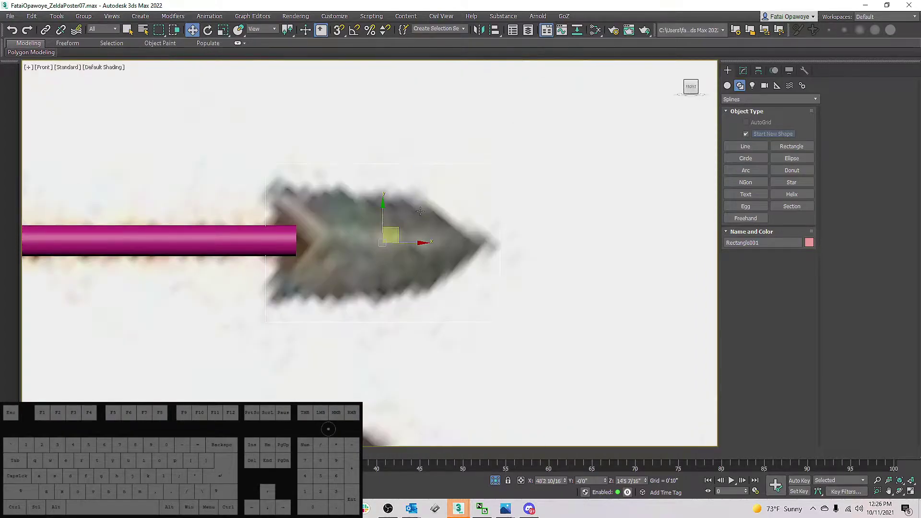
Convert the rectangle to an editable spline and move between vertex, segment and spline levels.
{"action": "key", "text": "1"}
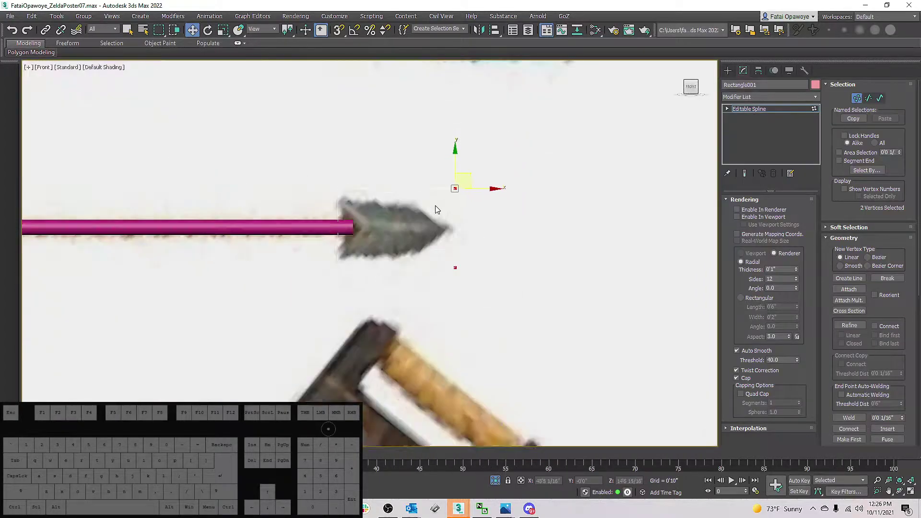
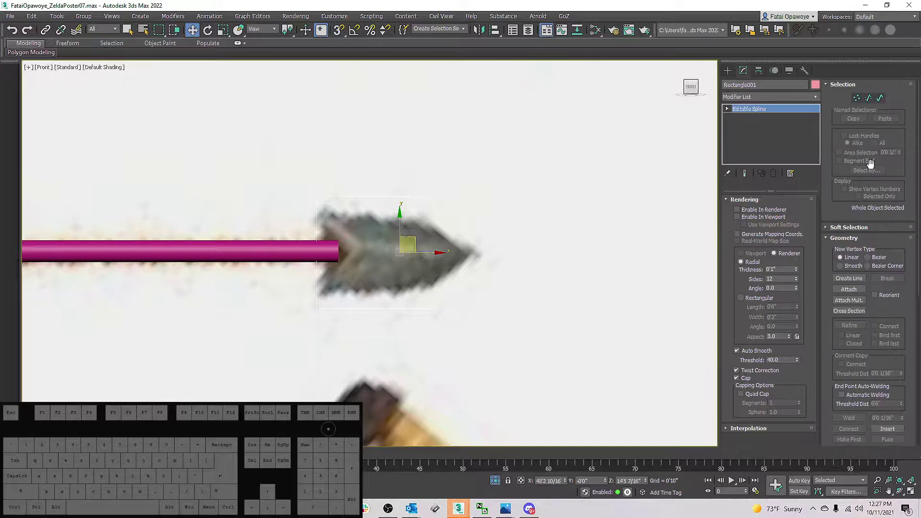
{"action": "key", "text": "1"}
{"action": "key", "text": "2"}
{"action": "key", "text": "3"}
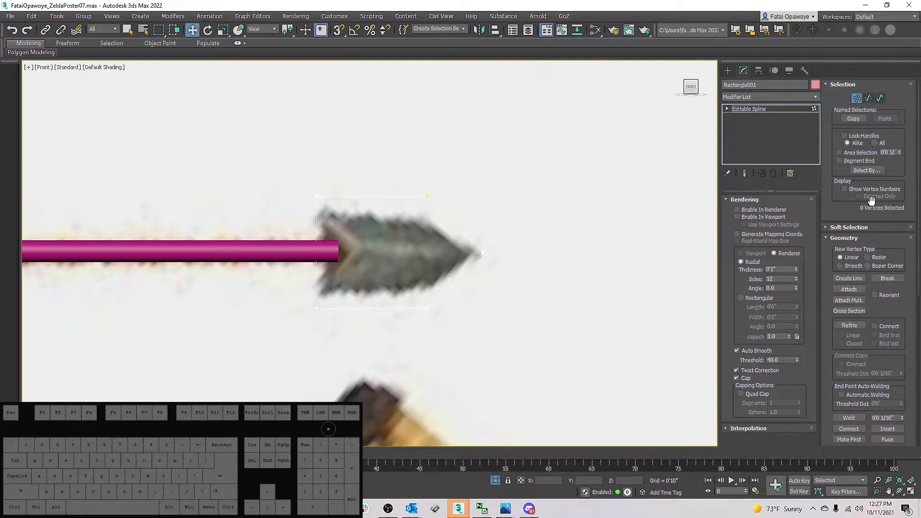
{"action": "key", "text": "2"}
{"action": "key", "text": "3"}
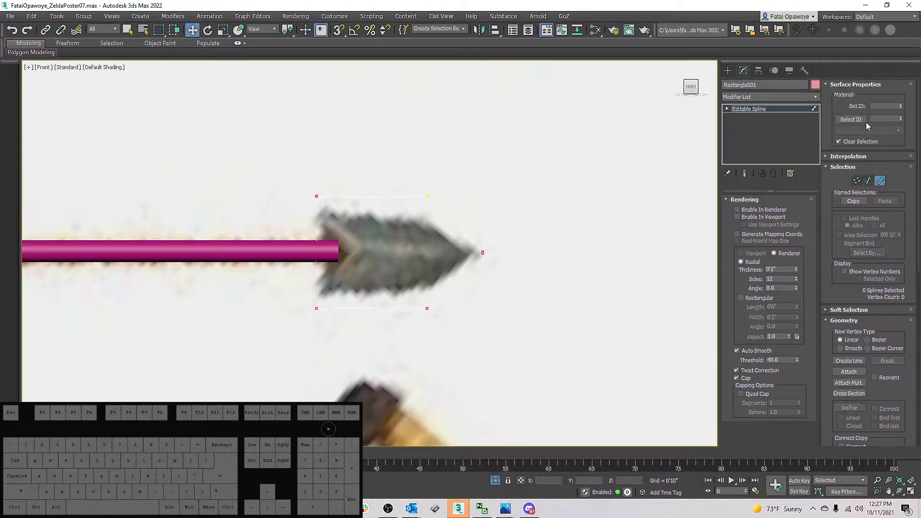
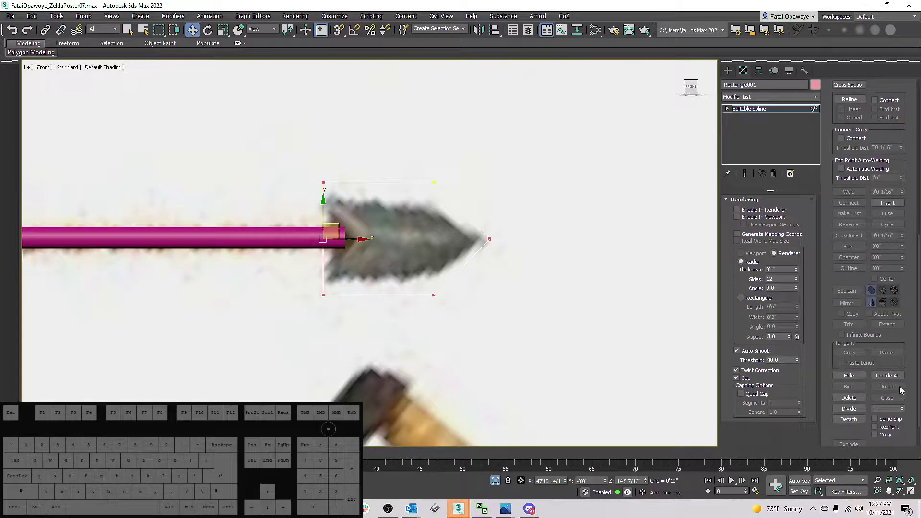
Scroll the Geometry rollout and switch the Front viewport to Wireframe.
{"action": "left_click_drag", "start_coordinate": [904, 387], "coordinate": [907, 354]}
{"action": "left_click", "coordinate": [908, 354]}
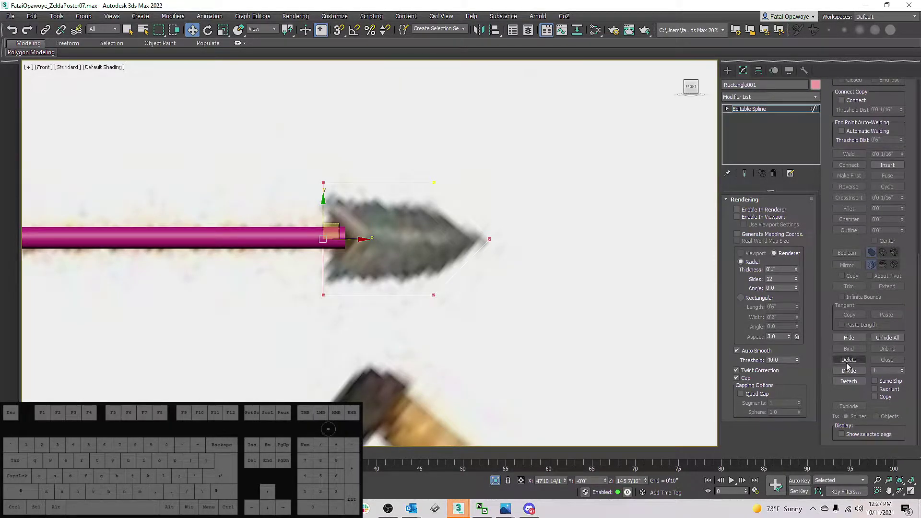
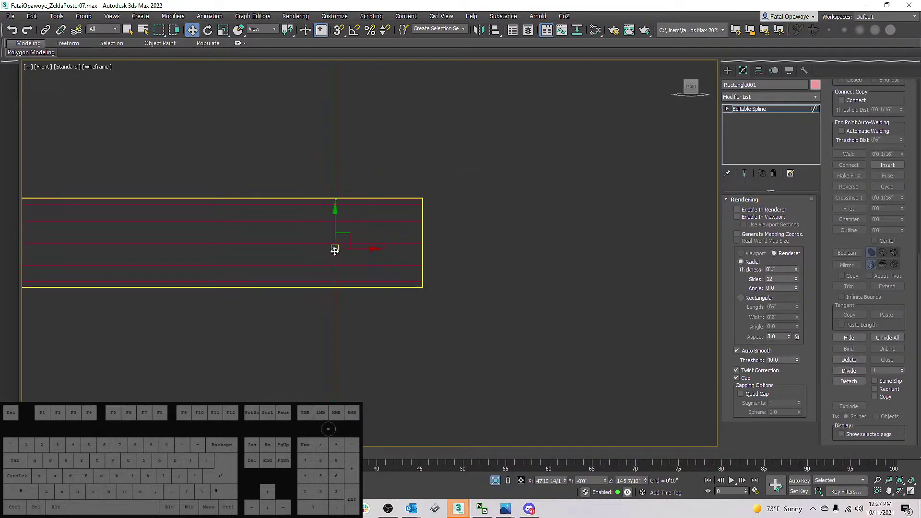
Undo, select the back-edge corner vertices and refine them to add a middle notch vertex.
{"action": "key", "text": "ctrl+z"}
{"action": "left_click", "coordinate": [446, 258]}
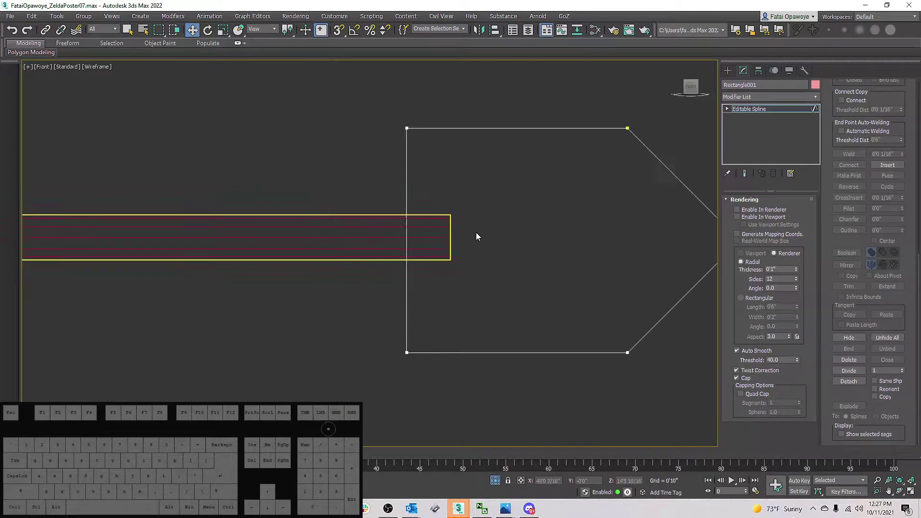
{"action": "left_click_drag", "start_coordinate": [442, 190], "coordinate": [329, 177]}
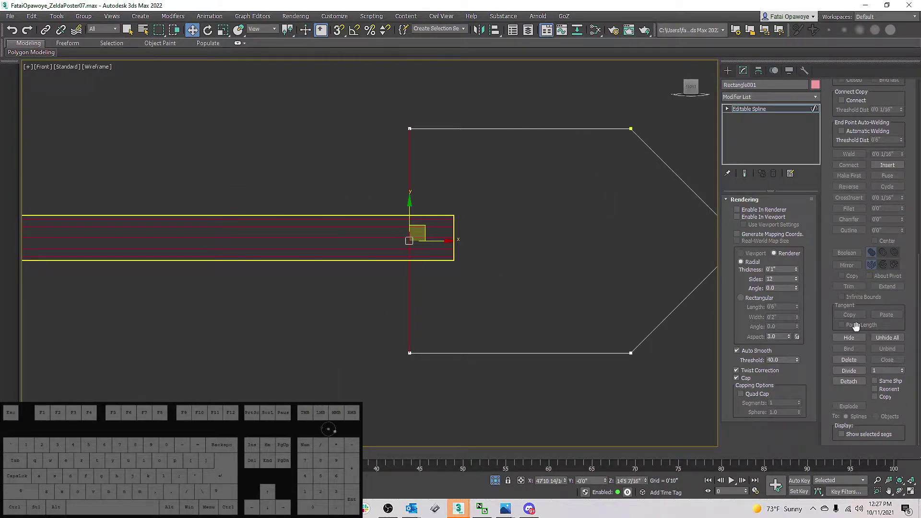
{"action": "left_click", "coordinate": [856, 374]}
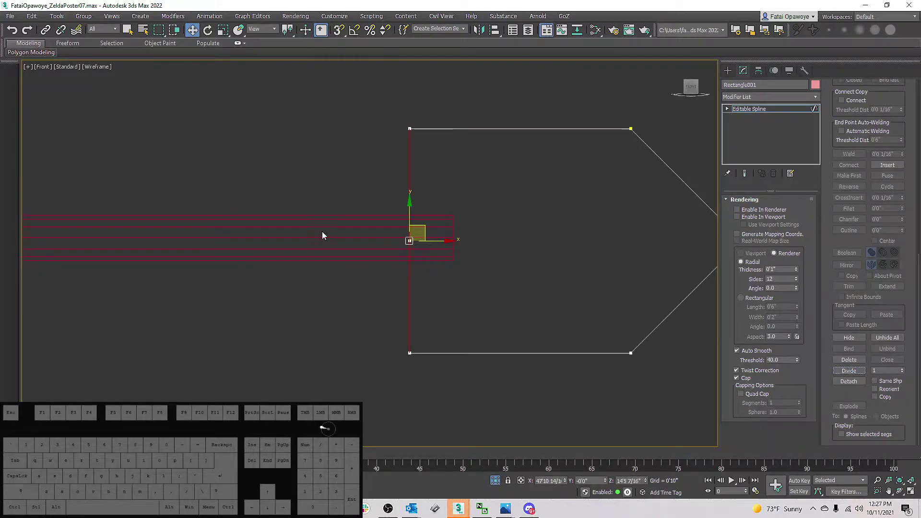
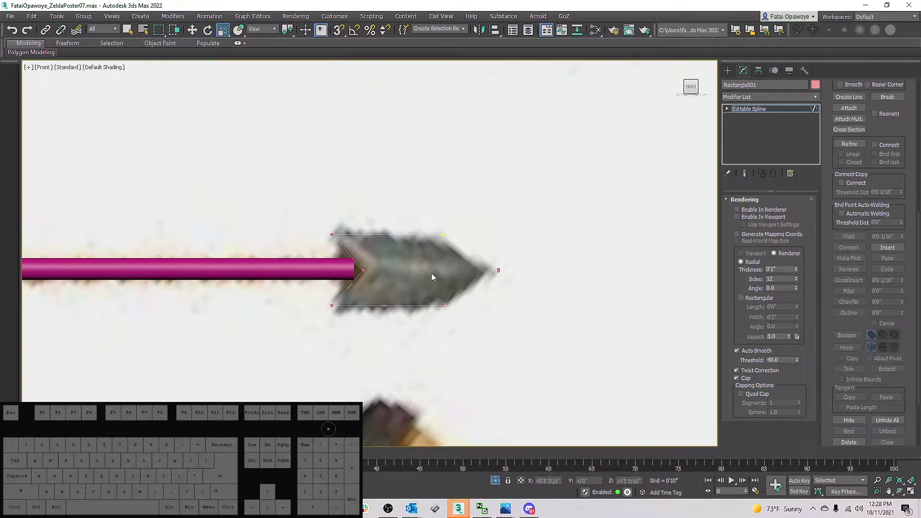
Nudge the outline's vertices toward a chevron and return to the base Editable Spline level.
{"action": "left_click_drag", "start_coordinate": [445, 268], "coordinate": [419, 261]}
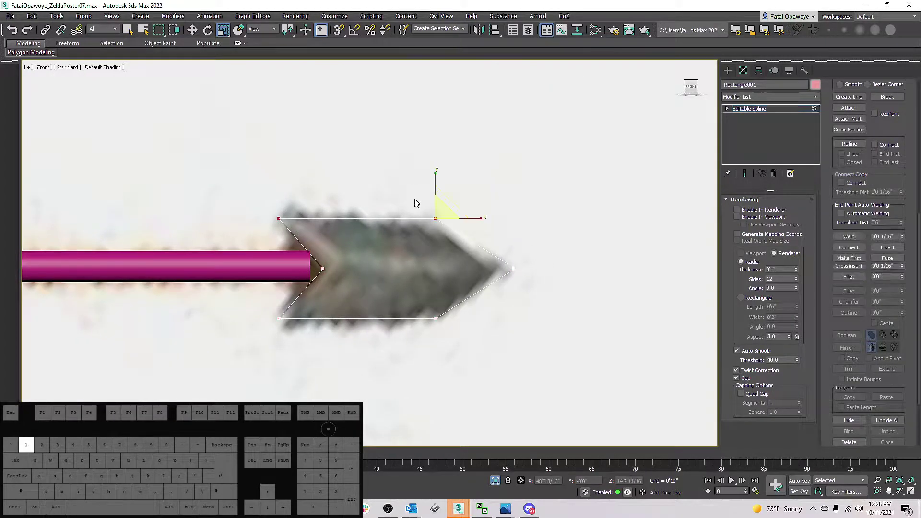
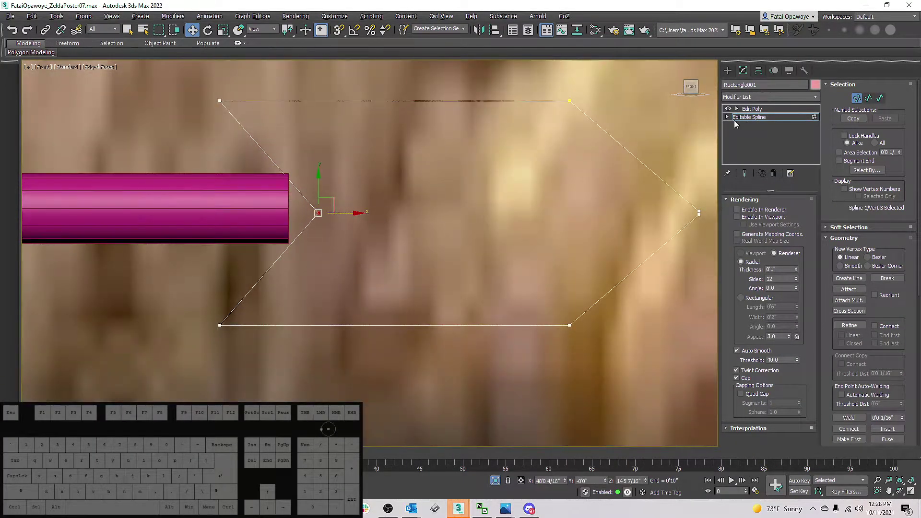
{"action": "left_click", "coordinate": [755, 111]}
{"action": "left_click", "coordinate": [750, 120]}
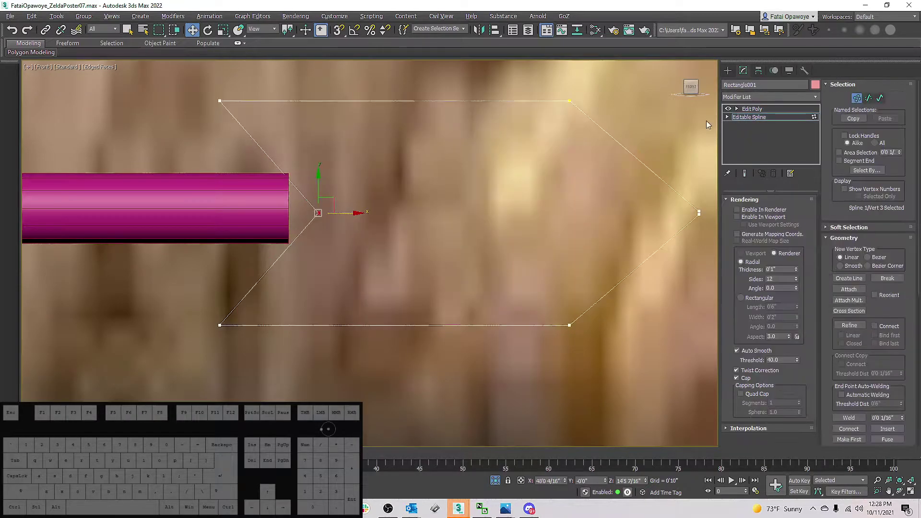
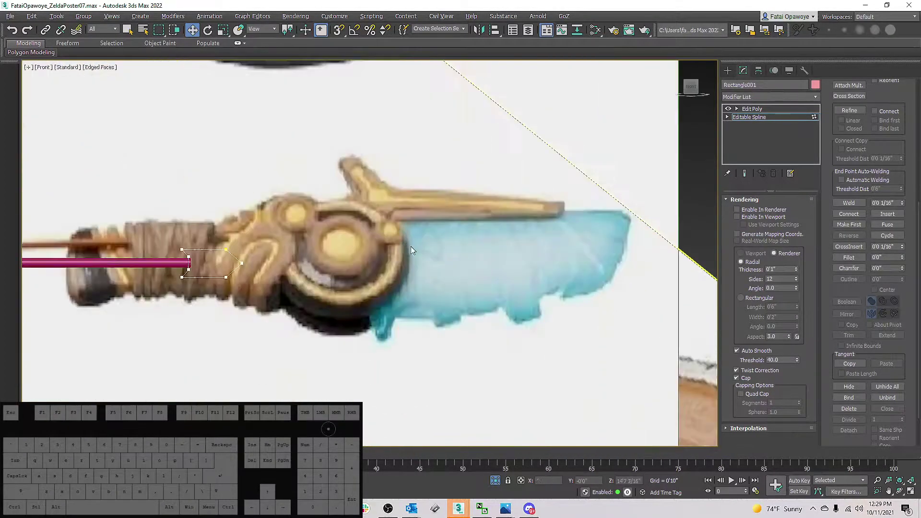
Move and scale the chevron's notch vertices so they wrap the shaft end.
{"action": "left_click_drag", "start_coordinate": [191, 237], "coordinate": [306, 205]}
{"action": "left_click_drag", "start_coordinate": [314, 239], "coordinate": [401, 328]}
{"action": "key", "text": "ctrl+a"}
{"action": "right_click", "coordinate": [413, 285]}
{"action": "left_click", "coordinate": [399, 228]}
{"action": "left_click_drag", "start_coordinate": [384, 320], "coordinate": [380, 305]}
{"action": "key", "text": "2"}
{"action": "left_click_drag", "start_coordinate": [397, 284], "coordinate": [295, 273]}
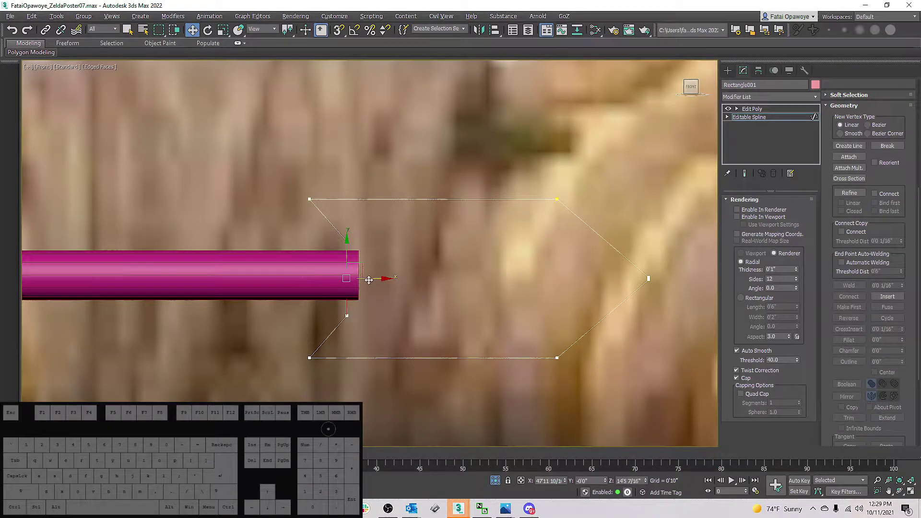
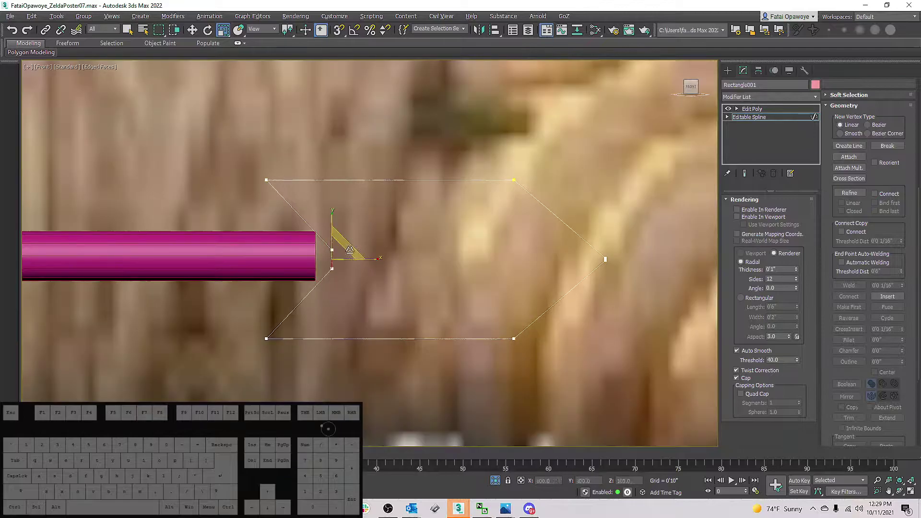
{"action": "left_click_drag", "start_coordinate": [358, 246], "coordinate": [373, 232]}
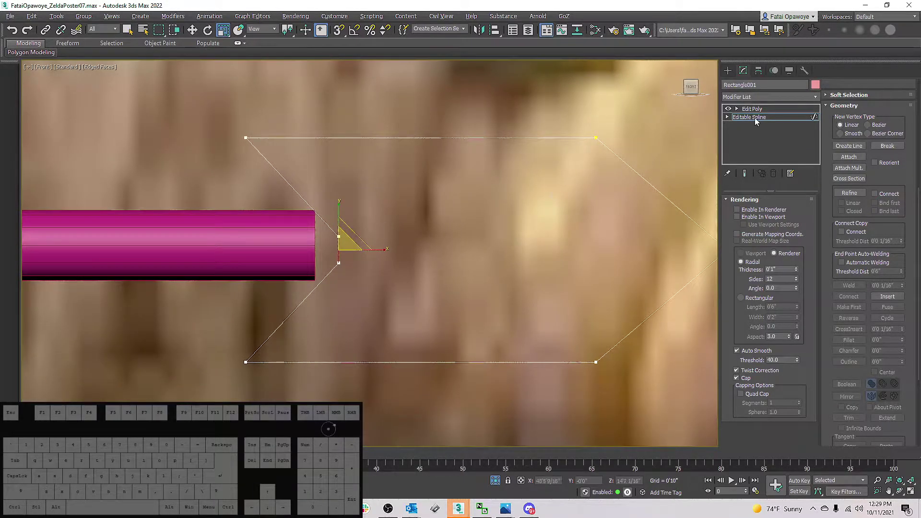
Return to the Edit Poly layer and select the chevron's notch vertices.
{"action": "left_click", "coordinate": [761, 111]}
{"action": "left_click_drag", "start_coordinate": [541, 184], "coordinate": [423, 179]}
{"action": "key", "text": "1"}
{"action": "left_click_drag", "start_coordinate": [173, 216], "coordinate": [627, 248]}
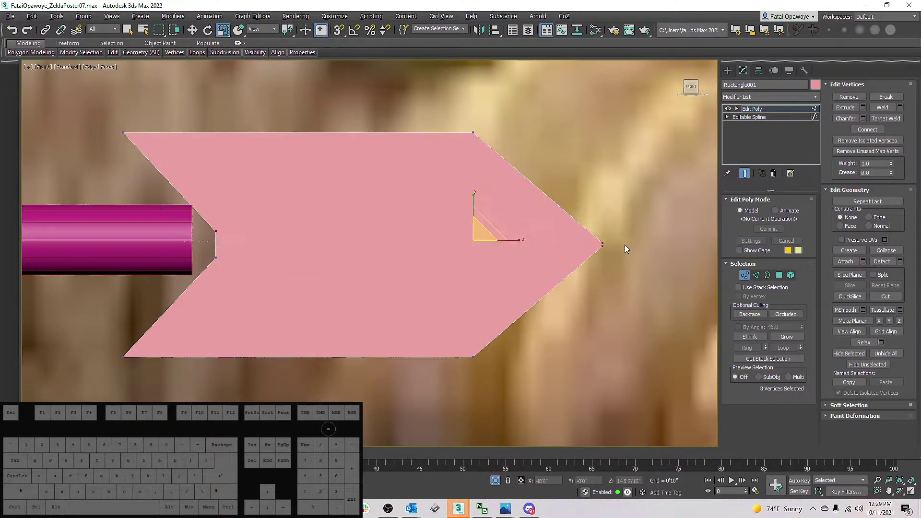
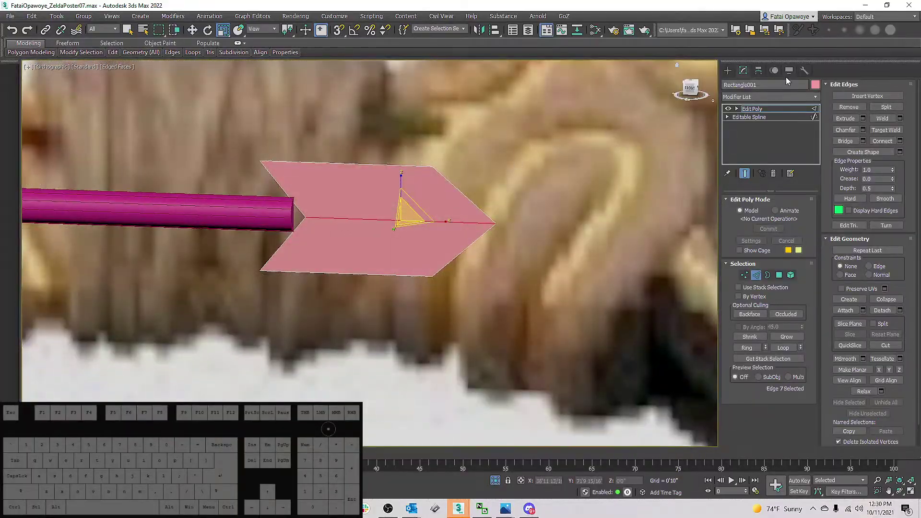
Search the Modifier List for the Shell modifier.
{"action": "left_click", "coordinate": [783, 102]}
{"action": "key", "text": "s"}
{"action": "key", "text": "s"}
{"action": "key", "text": "s"}
{"action": "key", "text": "s"}
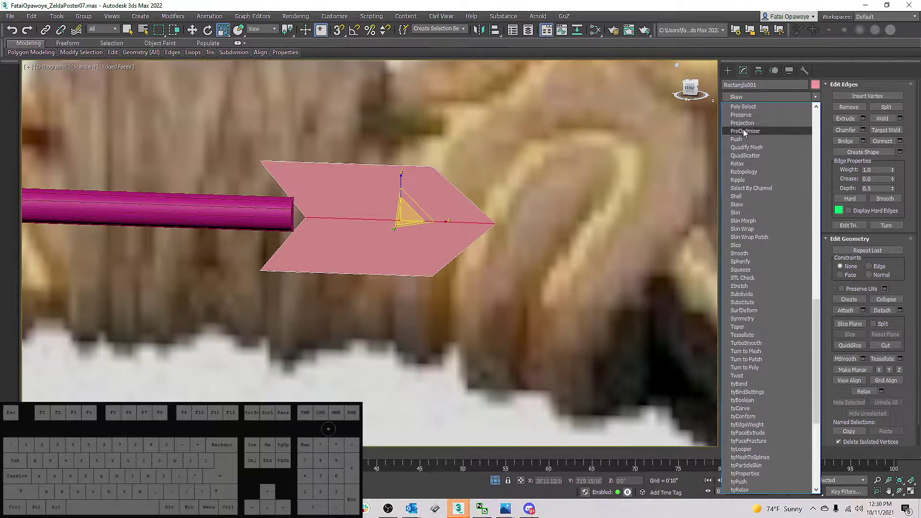
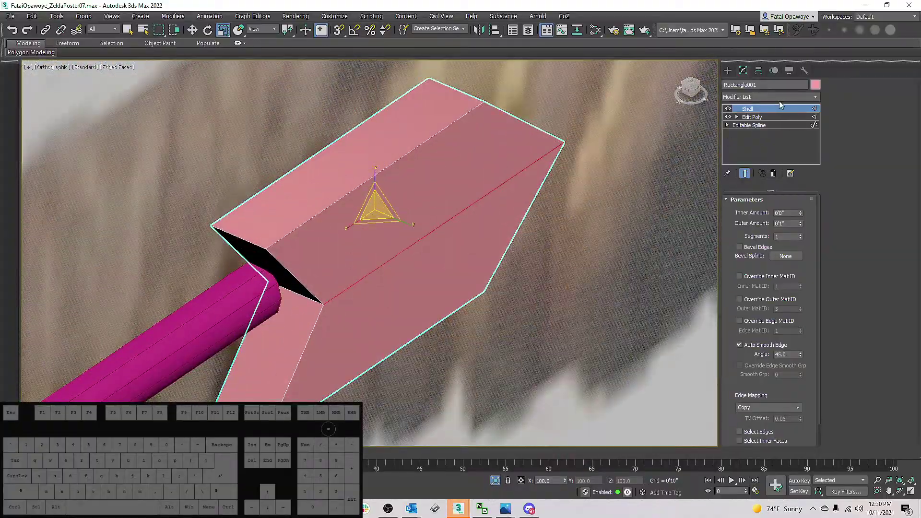
Add an Edit Poly modifier above the Shell on the chevron.
{"action": "left_click", "coordinate": [779, 104]}
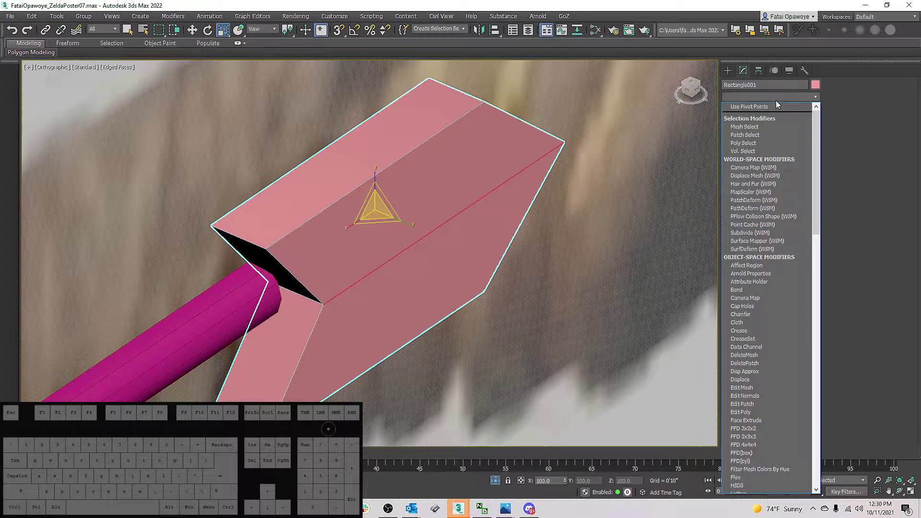
{"action": "key", "text": "e"}
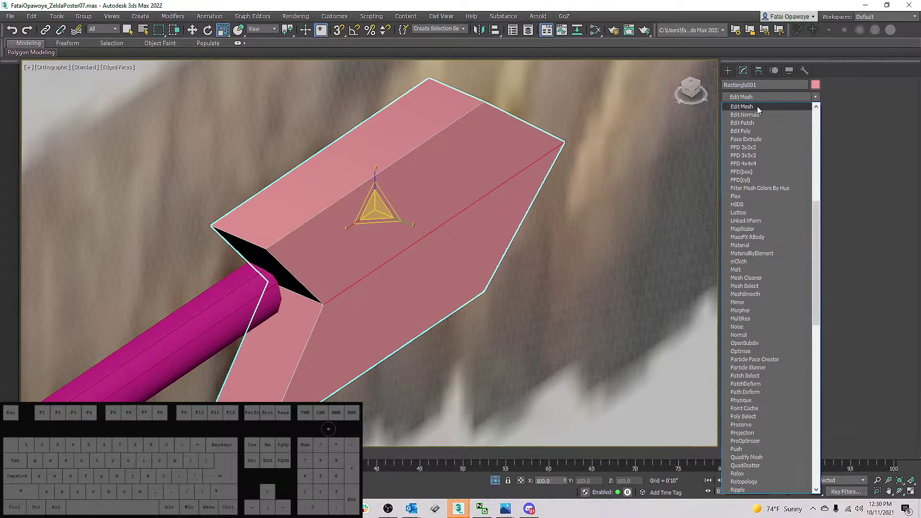
{"action": "key", "text": "e"}
{"action": "key", "text": "e"}
{"action": "left_click", "coordinate": [751, 118]}
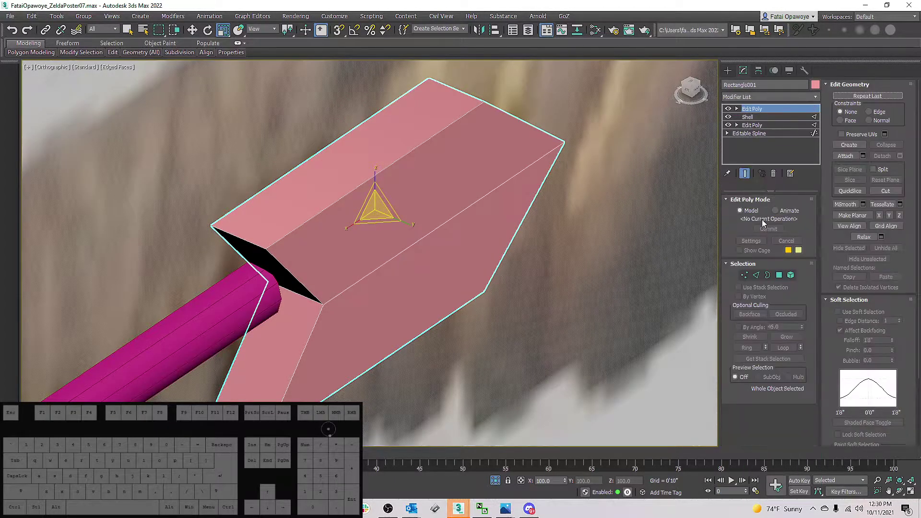
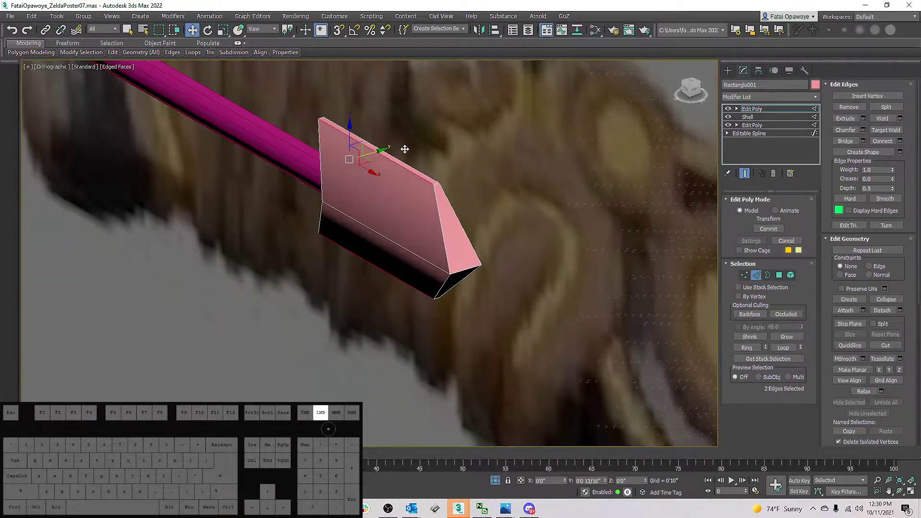
Undo the last edit before moving the chevron's centre edges into a ridge.
{"action": "key", "text": "ctrl+z"}
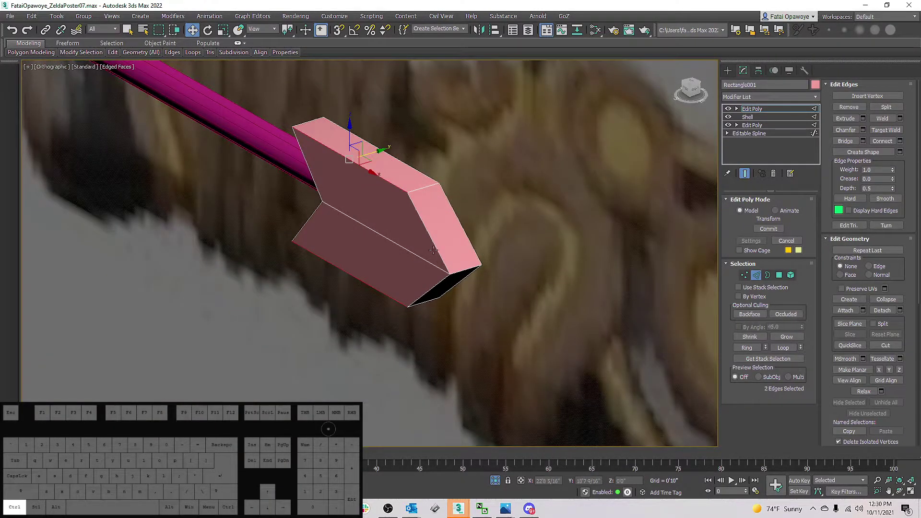
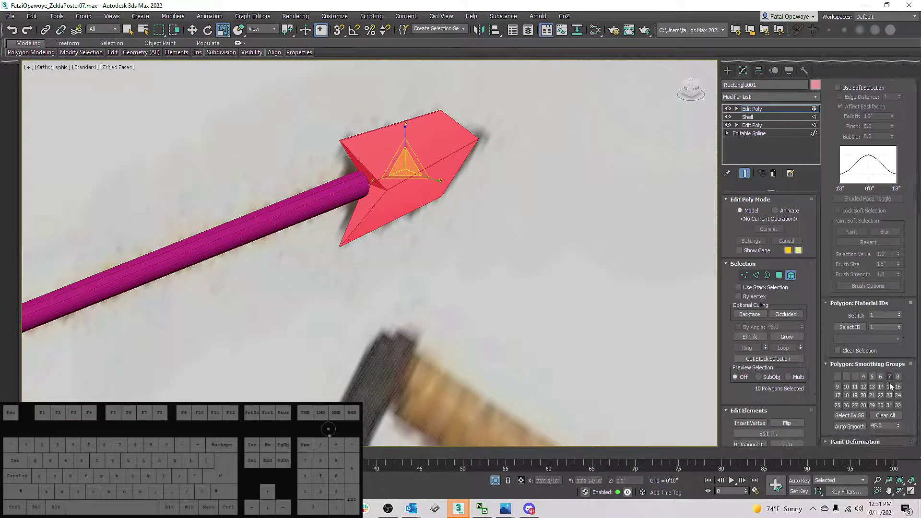
Apply a smoothing-group setting to all selected arrowhead polygons for crisp facets.
{"action": "left_click", "coordinate": [885, 419]}
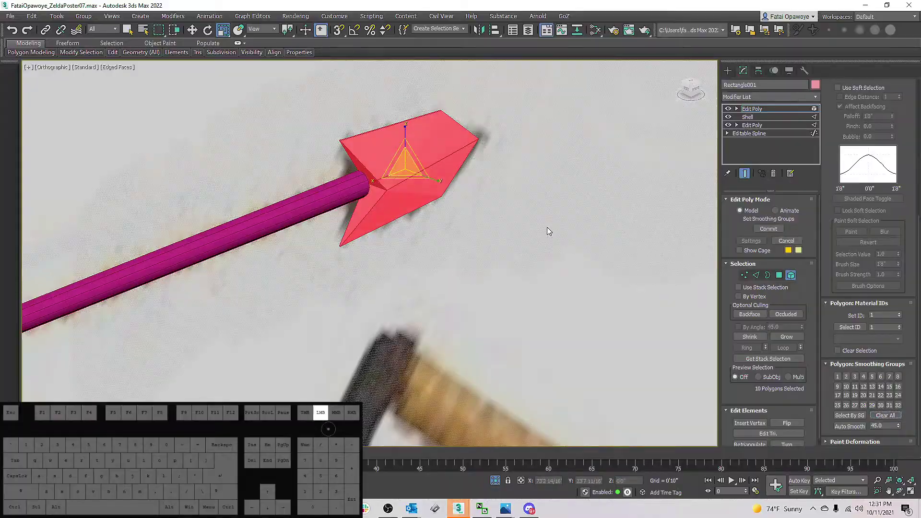
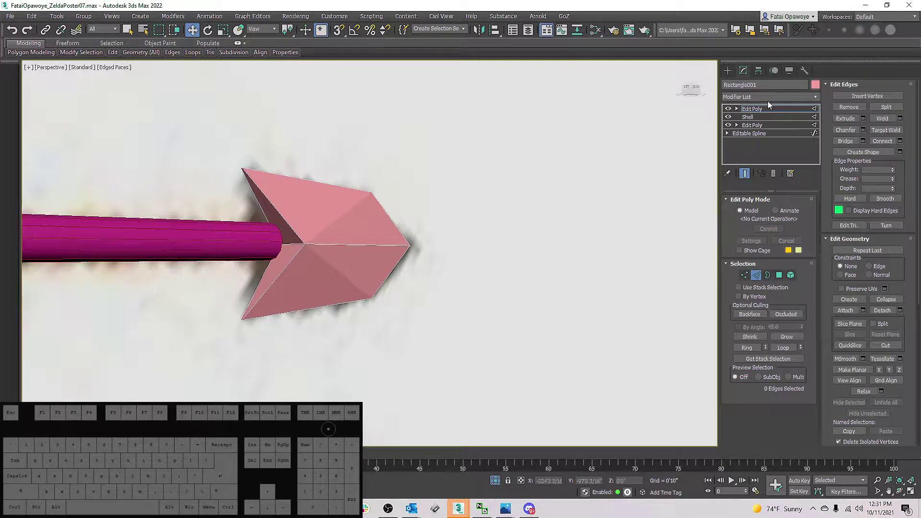
Add a TurboSmooth modifier from the modifier list and select all arrowhead polygons.
{"action": "left_click", "coordinate": [774, 100]}
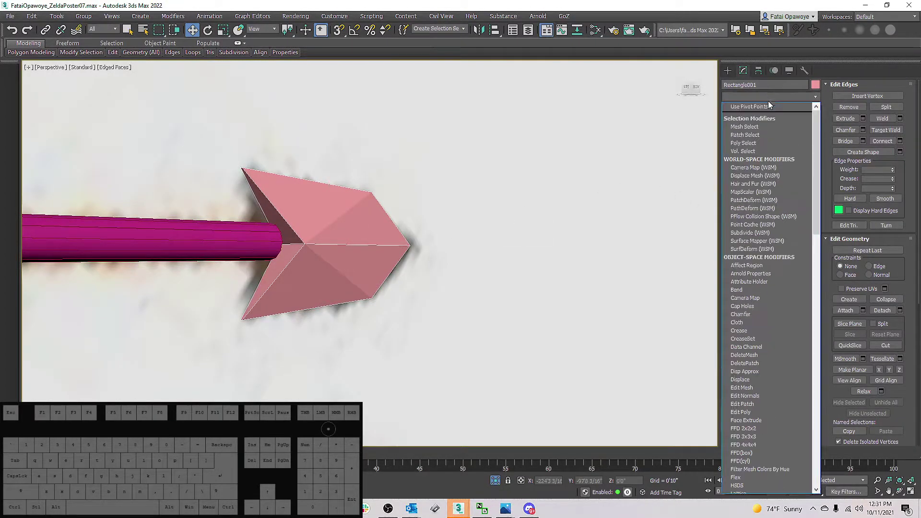
{"action": "key", "text": "t"}
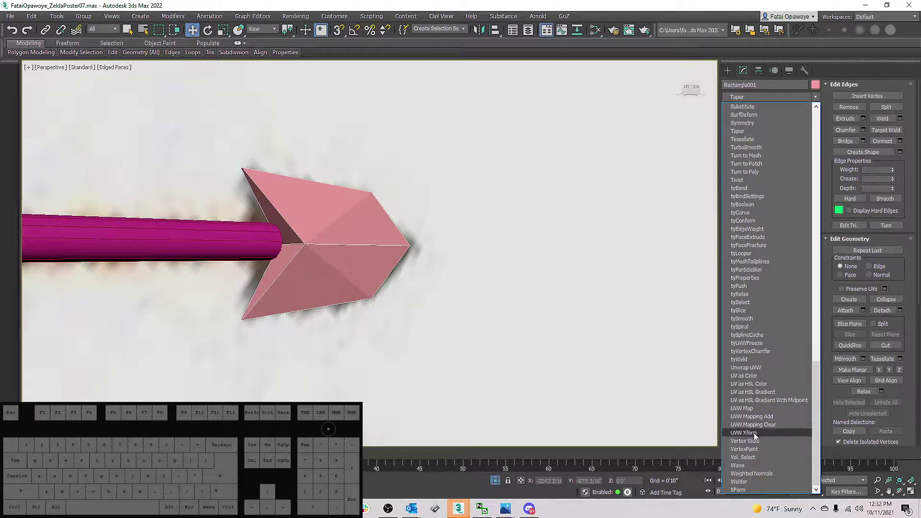
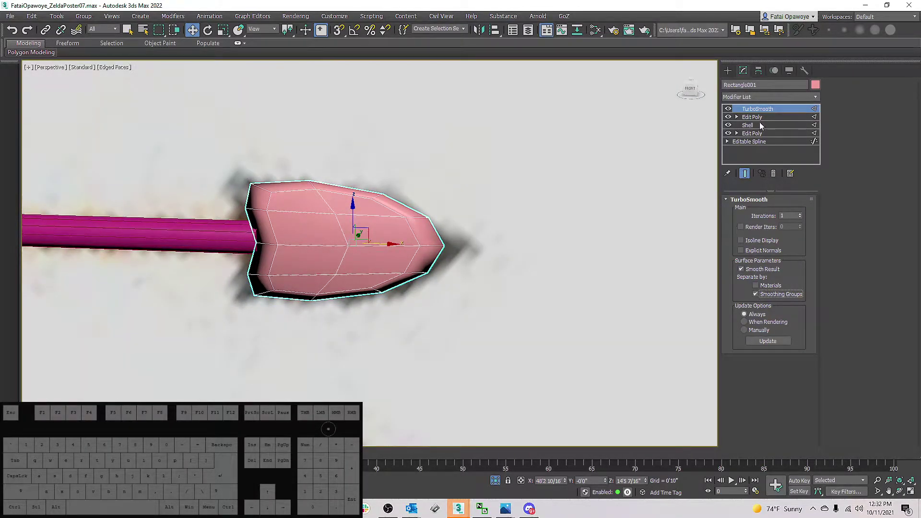
{"action": "left_click", "coordinate": [764, 122]}
{"action": "left_click", "coordinate": [790, 280]}
{"action": "key", "text": "ctrl+a"}
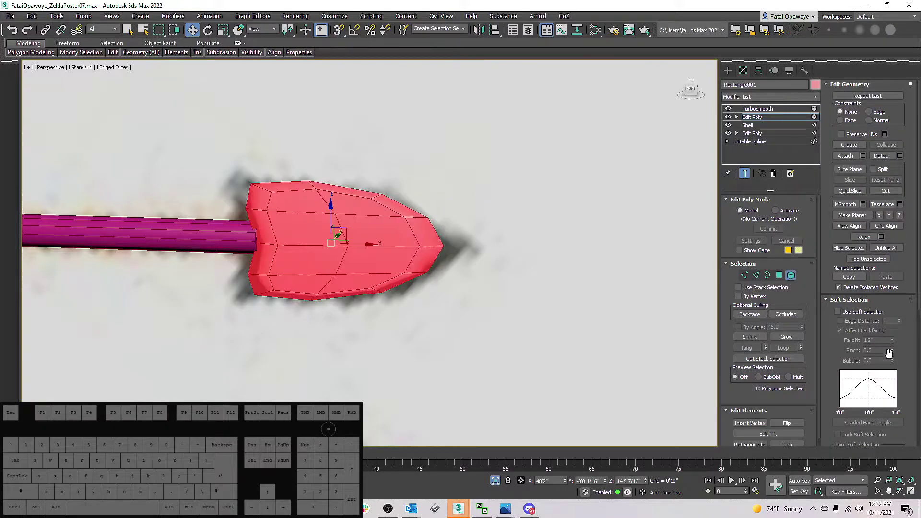
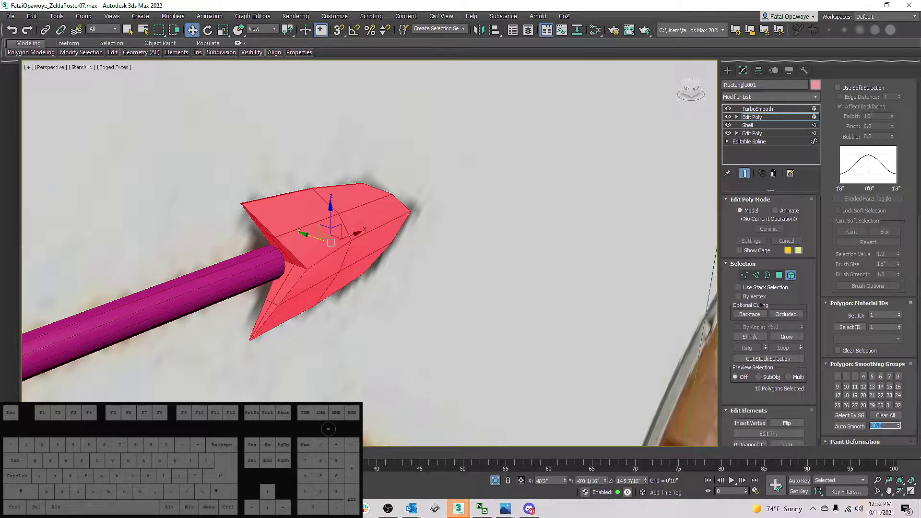
Auto Smooth the selected arrowhead faces at a 30-degree threshold.
{"action": "left_click", "coordinate": [887, 418]}
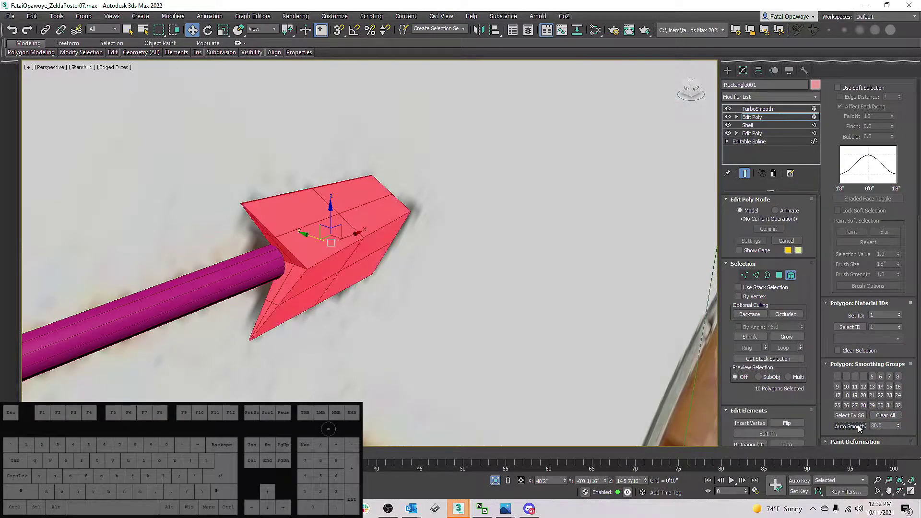
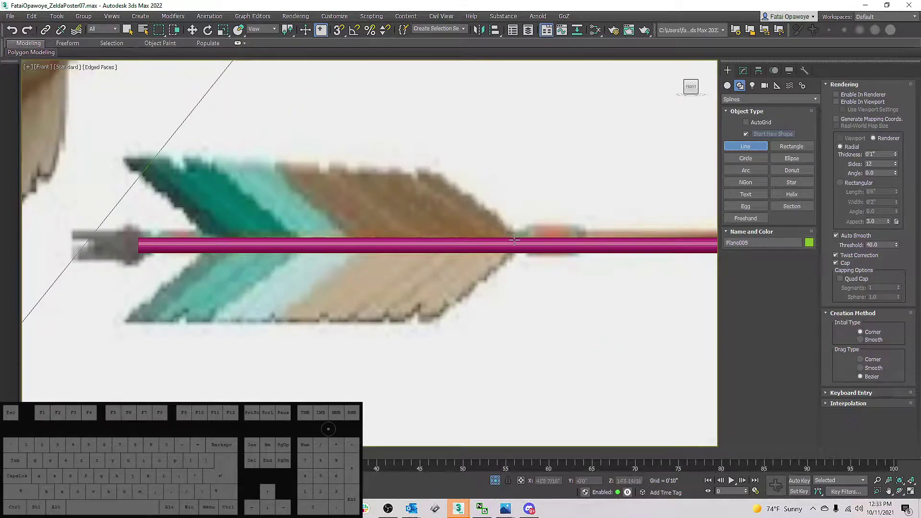
Place the first point of the upper feather's outline on the shaft with the Line tool.
{"action": "left_click", "coordinate": [520, 235]}
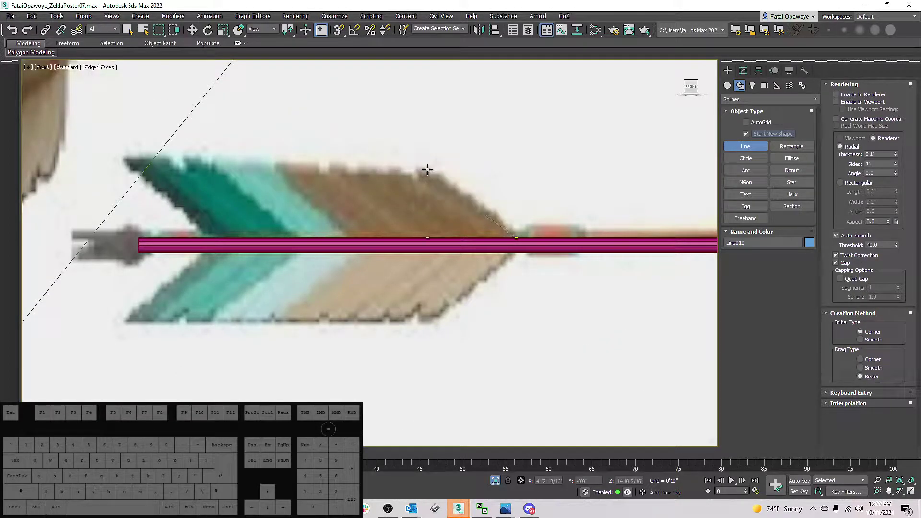
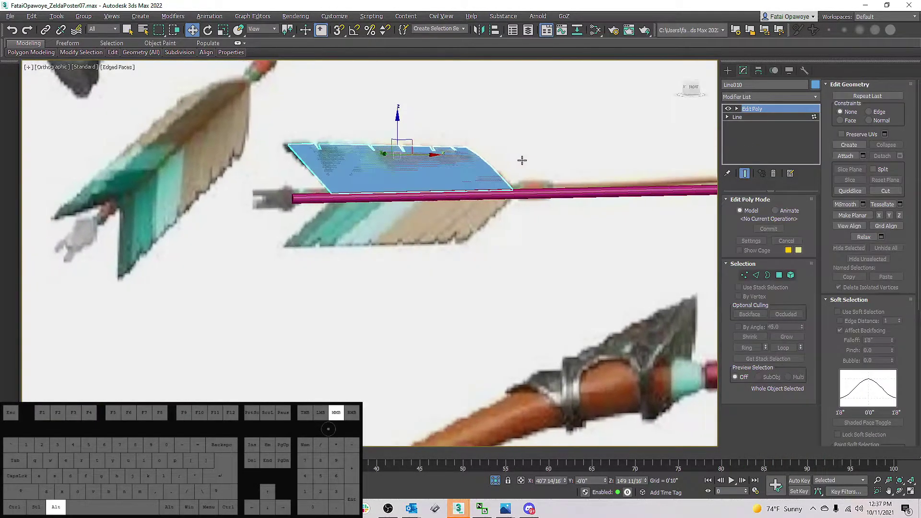
Enter Vertex mode facing the feather, toggle edged faces, and start cutting new edges.
{"action": "key", "text": "1"}
{"action": "left_click_drag", "start_coordinate": [482, 173], "coordinate": [469, 182]}
{"action": "key", "text": "F4"}
{"action": "key", "text": "F4"}
{"action": "key", "text": "F4"}
{"action": "key", "text": "F4"}
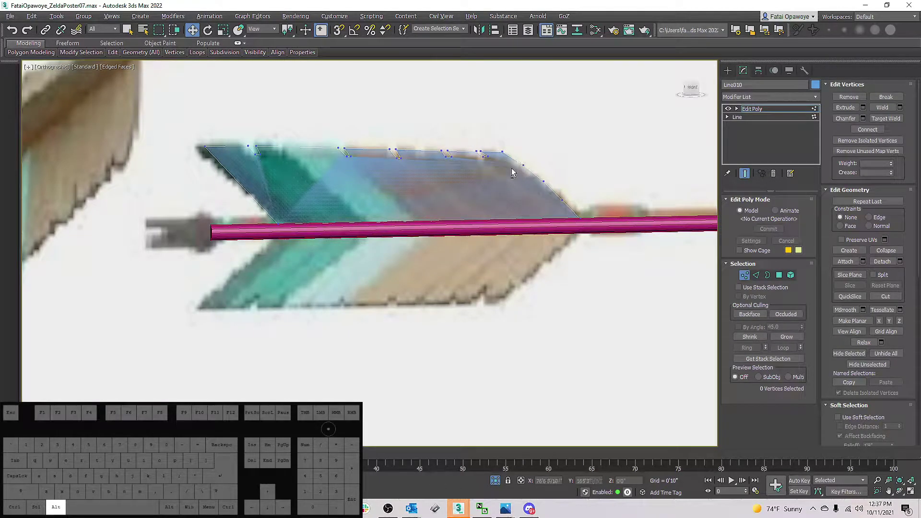
{"action": "key", "text": "alt+c"}
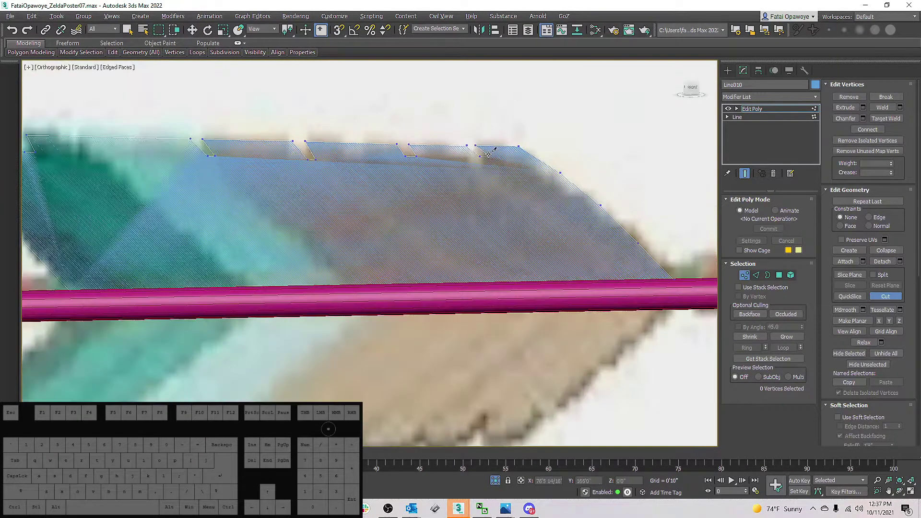
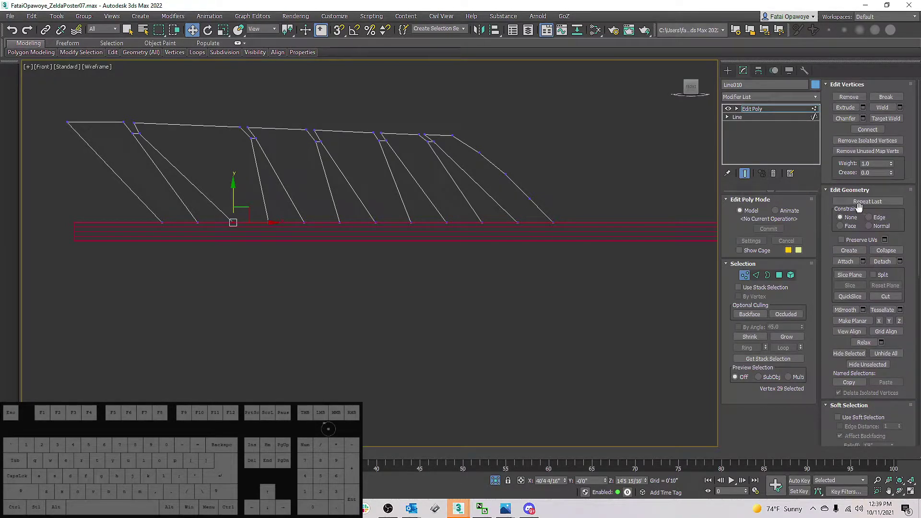
Select and reposition the fletching's base vertices into a straight line along the shaft.
{"action": "left_click", "coordinate": [876, 221]}
{"action": "left_click_drag", "start_coordinate": [254, 241], "coordinate": [222, 211]}
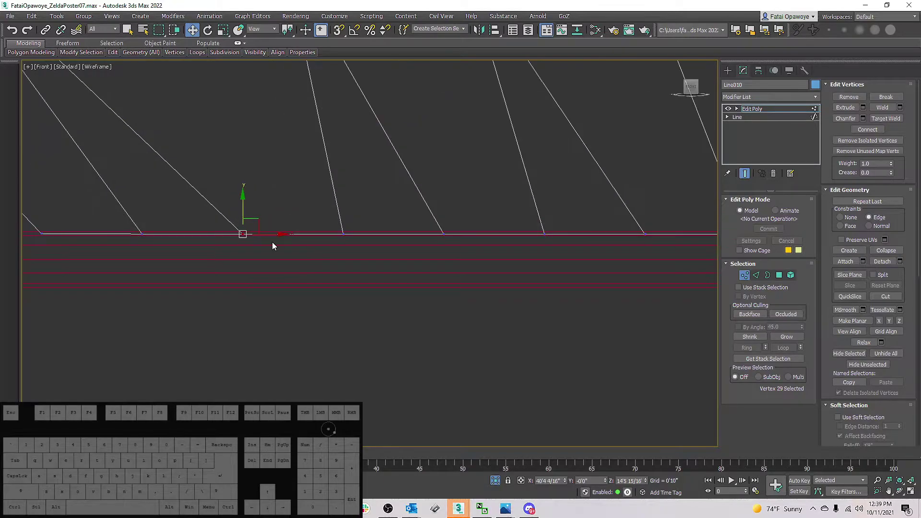
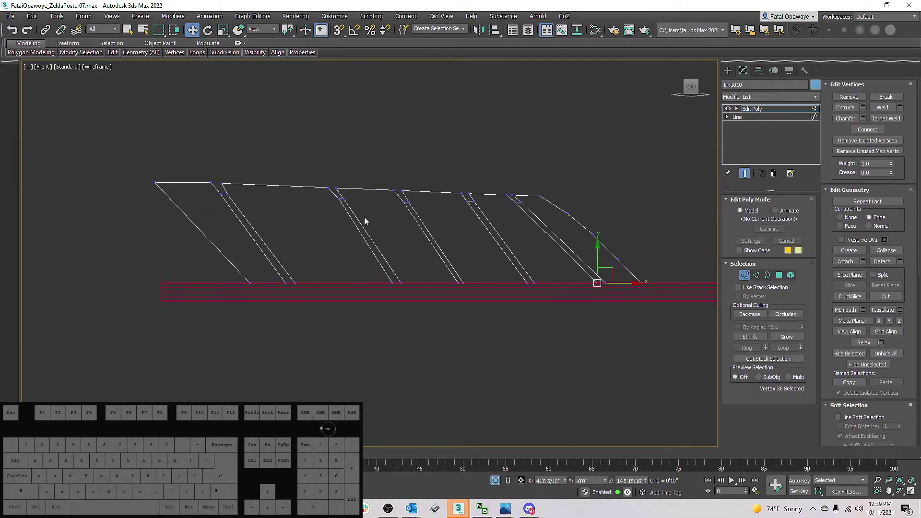
{"action": "left_click_drag", "start_coordinate": [157, 232], "coordinate": [124, 232]}
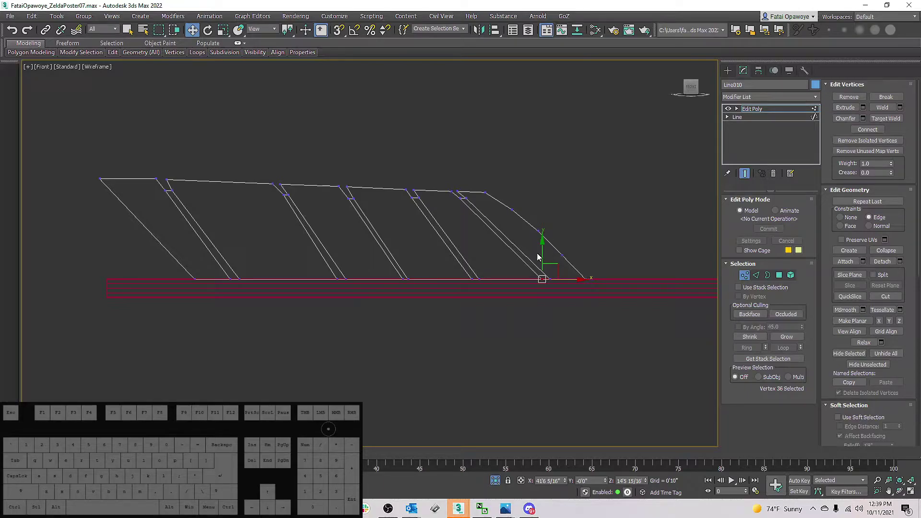
{"action": "left_click_drag", "start_coordinate": [426, 236], "coordinate": [454, 247]}
{"action": "left_click_drag", "start_coordinate": [395, 250], "coordinate": [406, 259]}
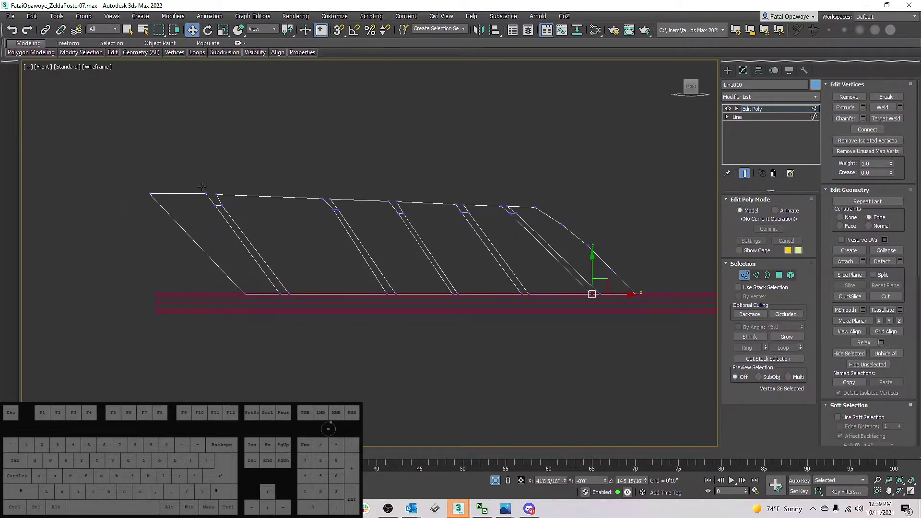
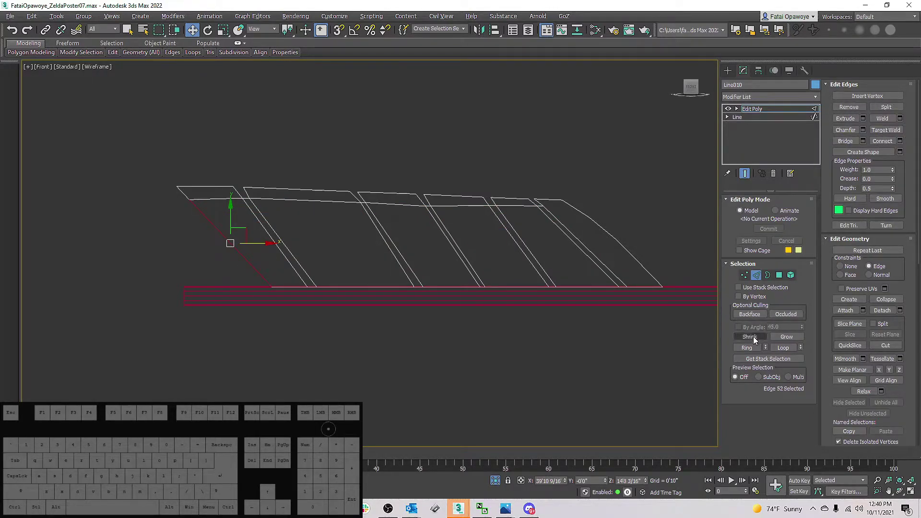
Ring-select the slanted fletching edges and Connect them with 3 segments.
{"action": "left_click", "coordinate": [754, 350]}
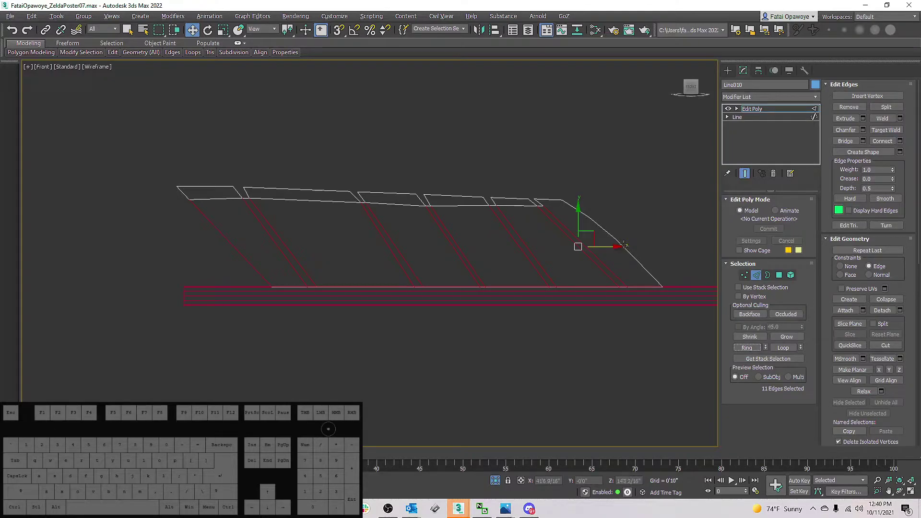
{"action": "right_click", "coordinate": [627, 248]}
{"action": "left_click", "coordinate": [540, 276]}
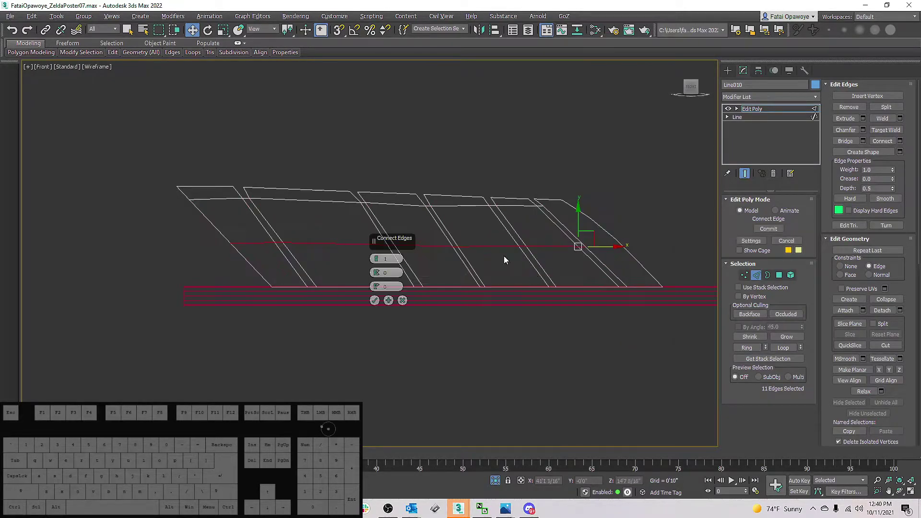
{"action": "left_click", "coordinate": [381, 262]}
{"action": "left_click", "coordinate": [381, 261]}
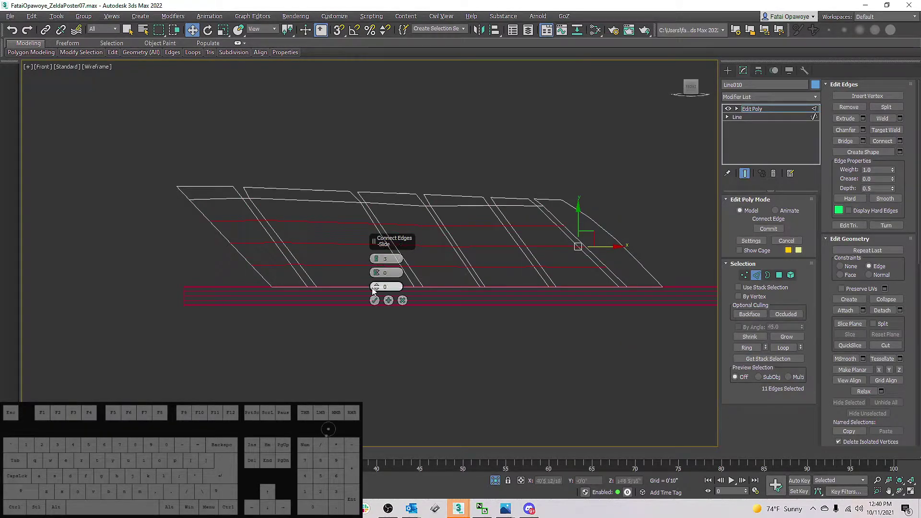
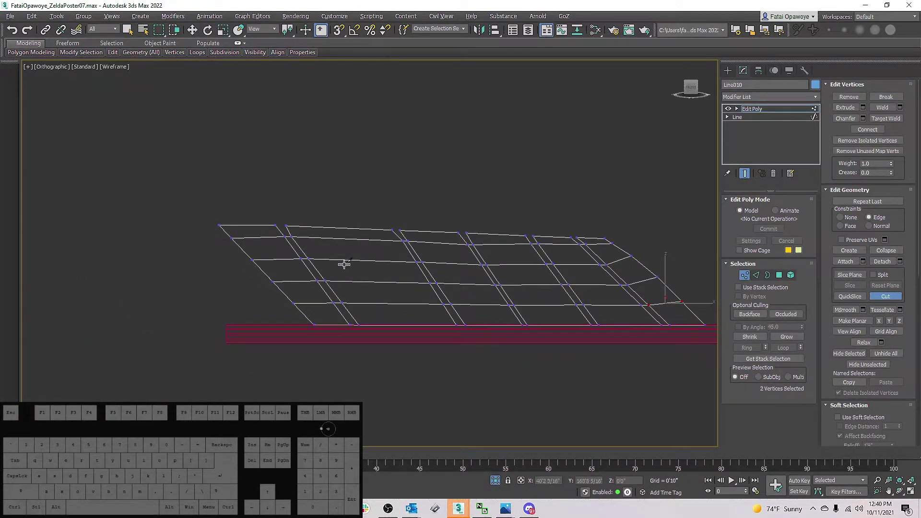
Finish the cut edges at the fletching tip and switch to Edge mode.
{"action": "key", "text": "2"}
{"action": "key", "text": "w"}
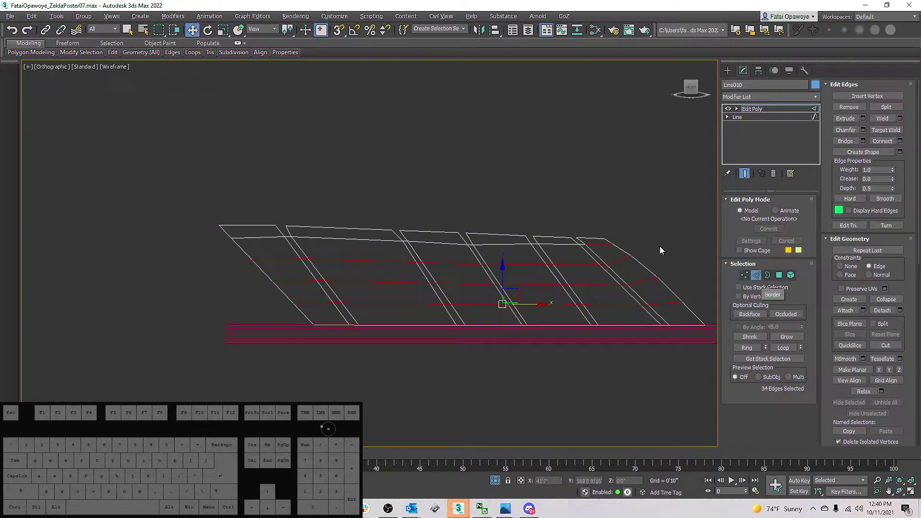
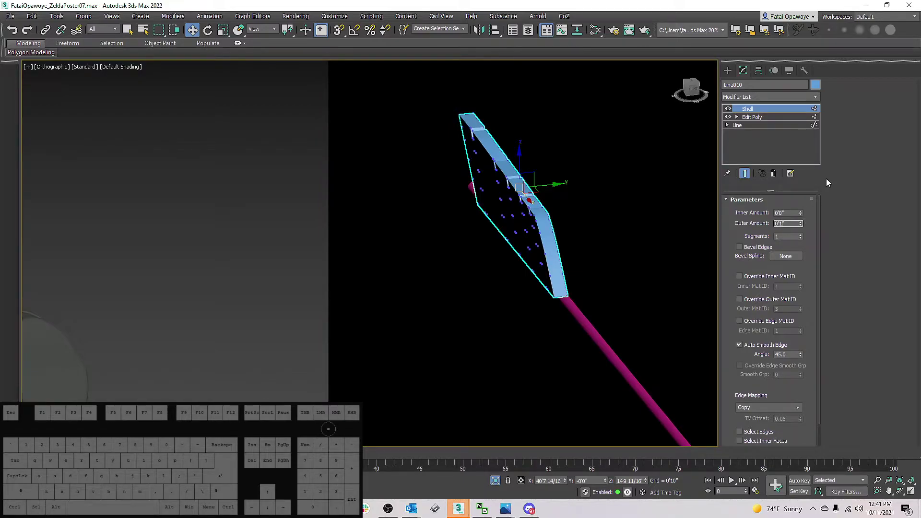
Reduce the vane's Shell Outer Amount to .5, then to .1, for a thin sliver.
{"action": "key", "text": "BackSpace"}
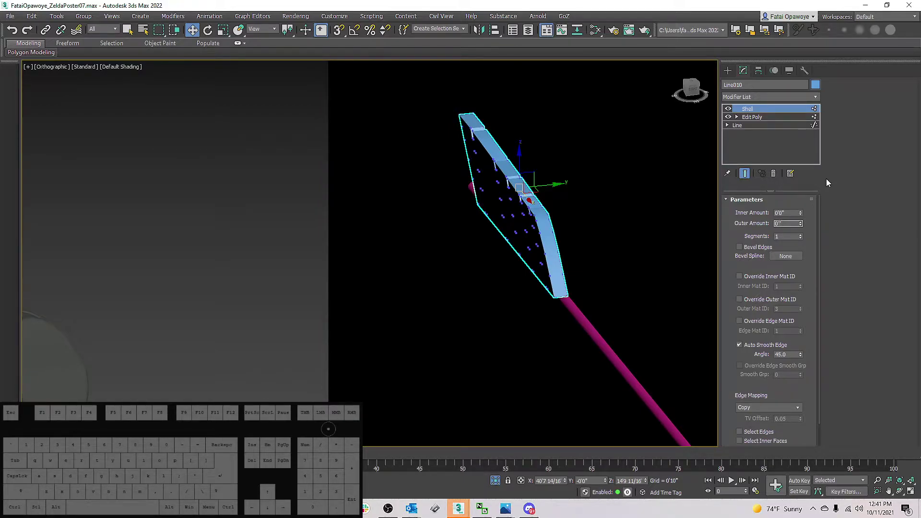
{"action": "key", "text": "."}
{"action": "key", "text": "5"}
{"action": "key", "text": "Return"}
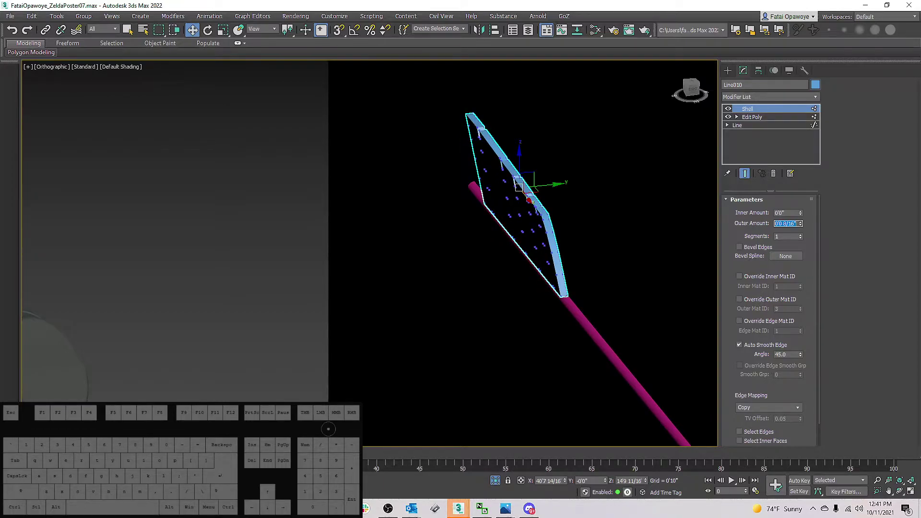
{"action": "key", "text": "."}
{"action": "key", "text": "1"}
{"action": "key", "text": "shift+'"}
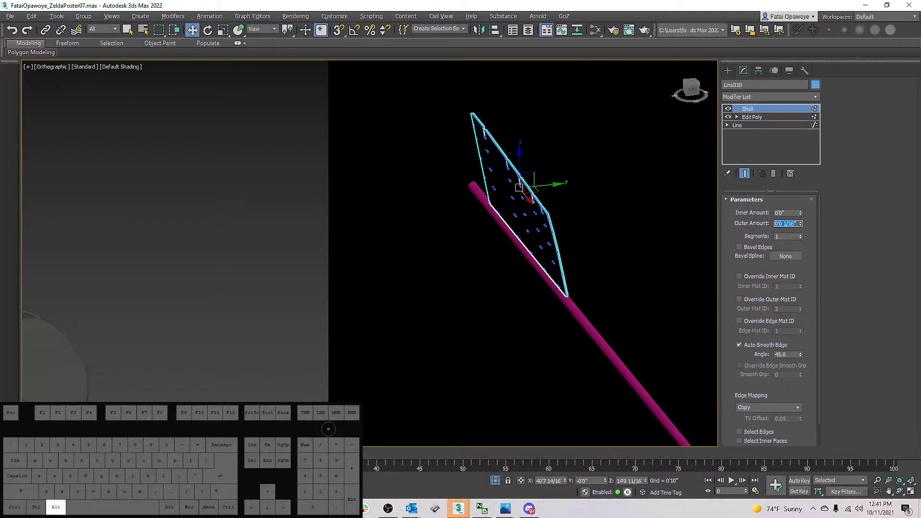
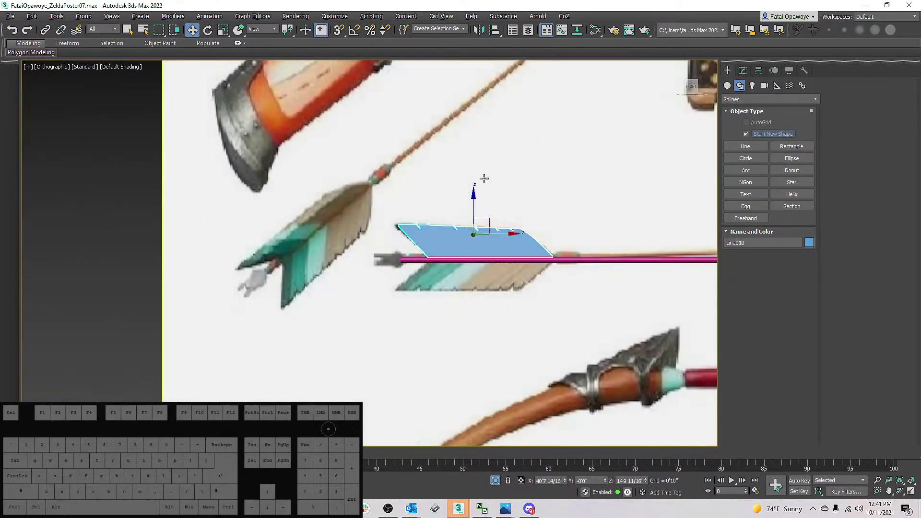
Mirror the feather vane across the Z axis as an Instance clone (Line011).
{"action": "left_click", "coordinate": [480, 34]}
{"action": "left_click", "coordinate": [453, 168]}
{"action": "left_click", "coordinate": [671, 194]}
{"action": "left_click", "coordinate": [674, 209]}
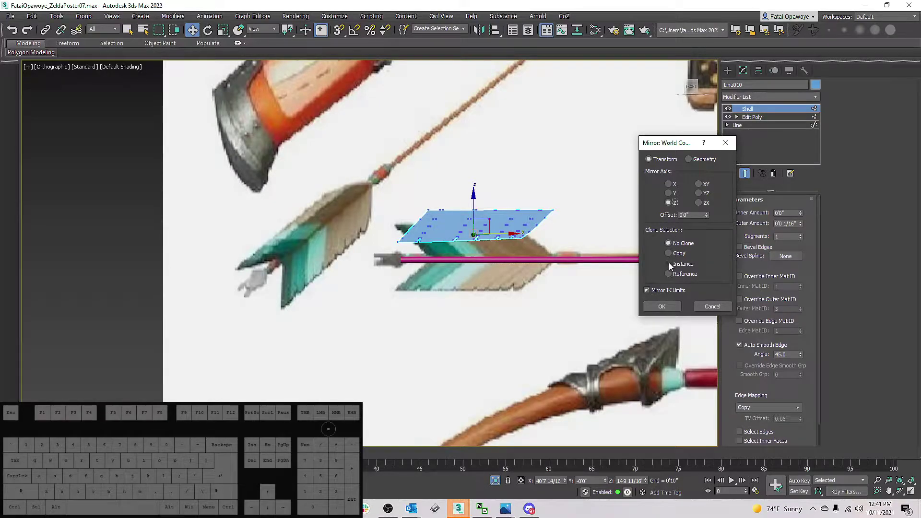
{"action": "left_click", "coordinate": [673, 269]}
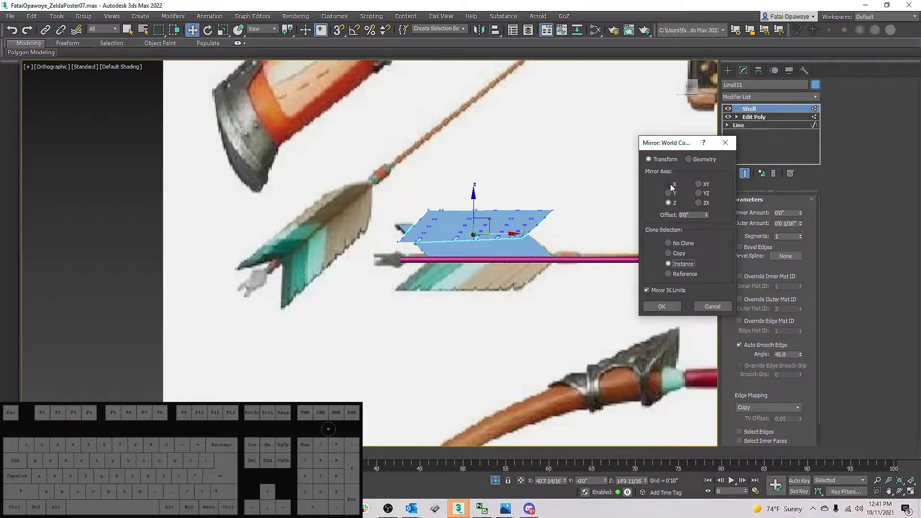
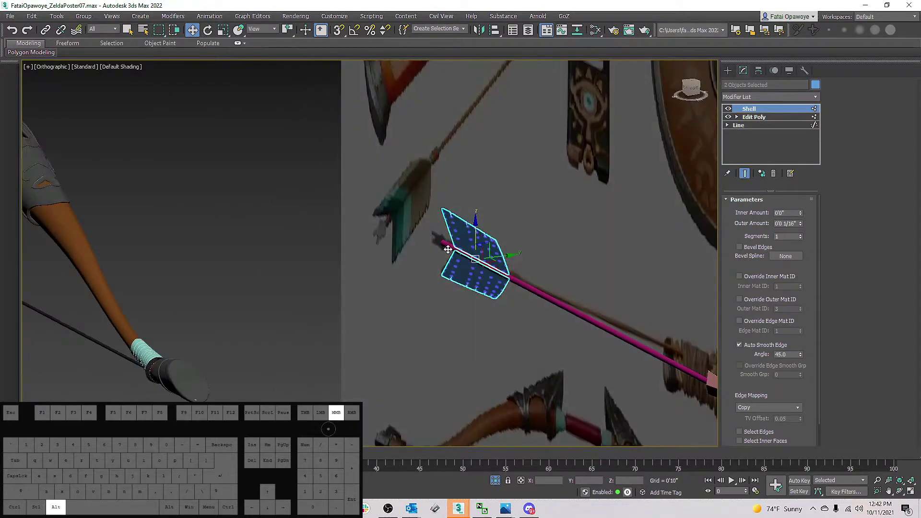
Switch to Rotate to turn both vanes together around the shaft.
{"action": "key", "text": "e"}
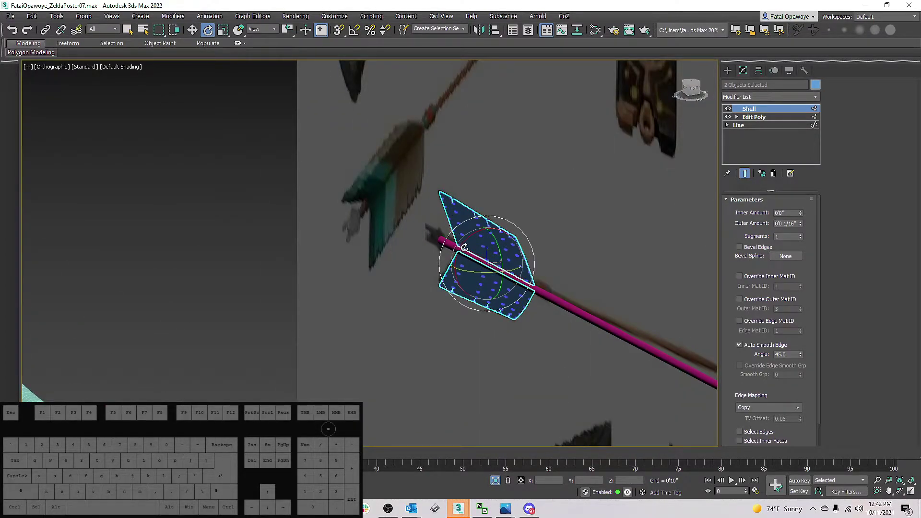
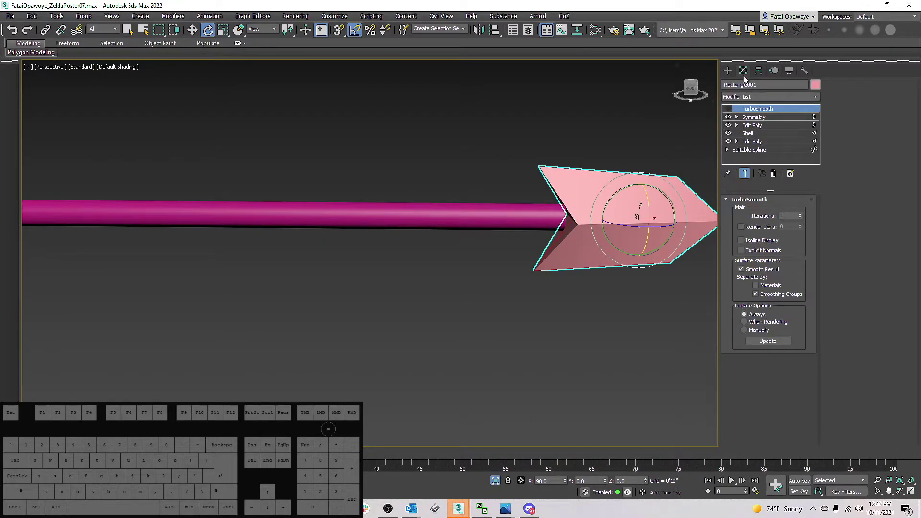
Select the Symmetry modifier on the arrowhead Rectangle001 to add an Edit Poly above it.
{"action": "left_click", "coordinate": [755, 123]}
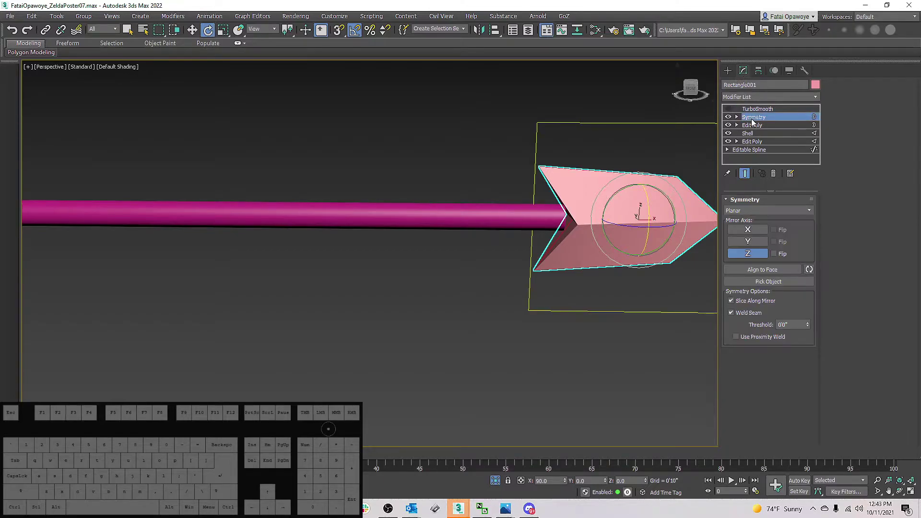
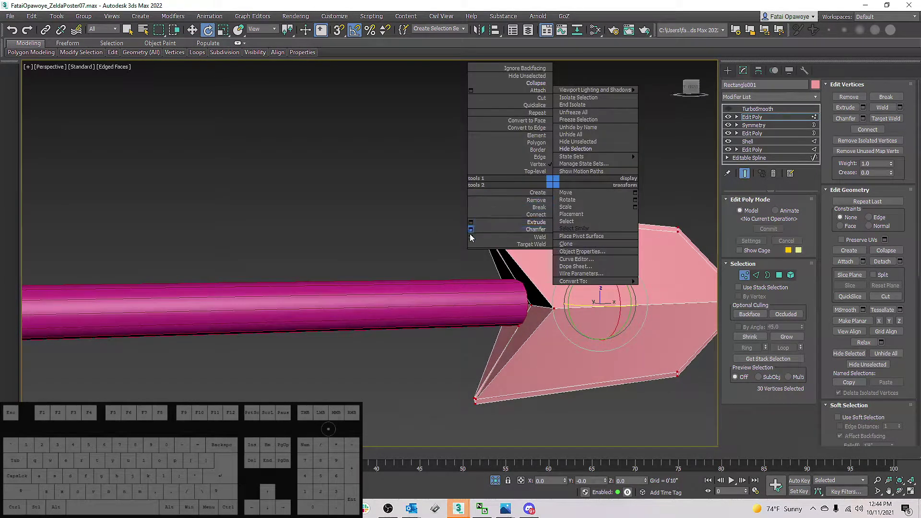
Accept the Weld caddy, merging the arrowhead's vertices from 30 down to 20.
{"action": "left_click", "coordinate": [472, 240]}
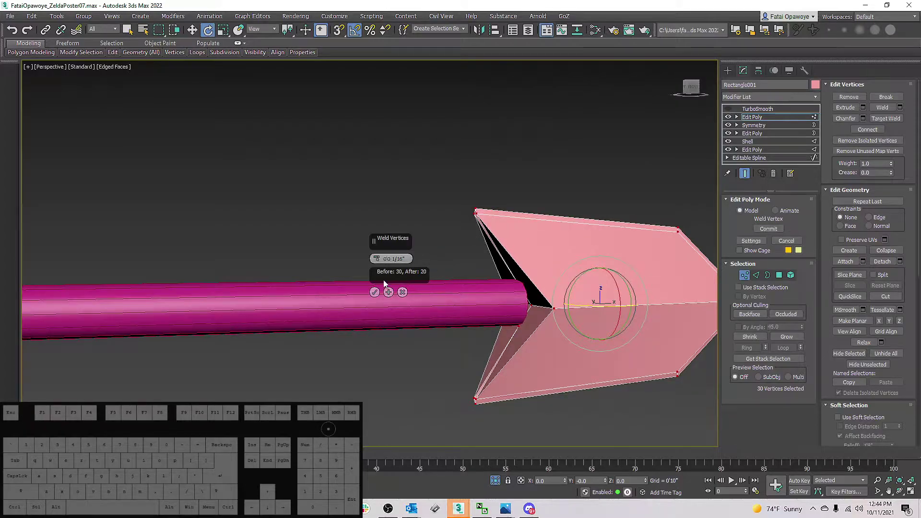
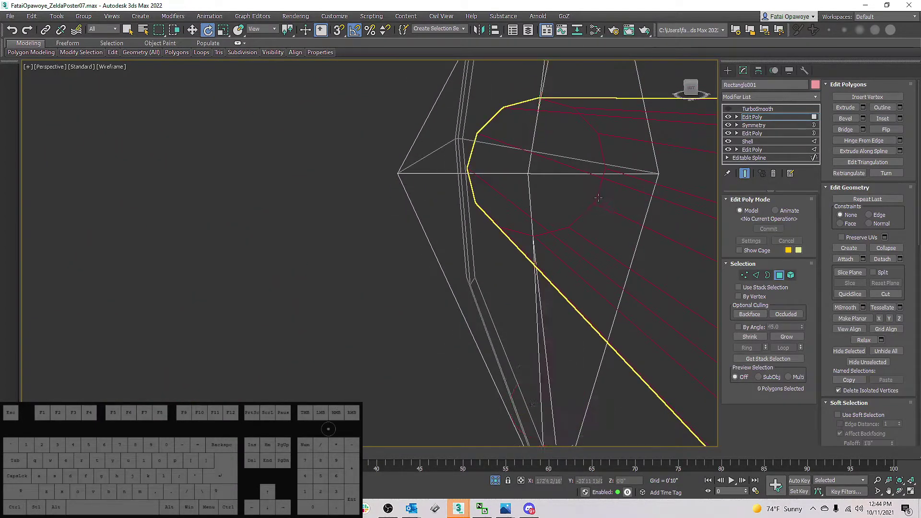
Target-weld four stray arrowhead vertices onto their neighbours at Vertex level.
{"action": "key", "text": "1"}
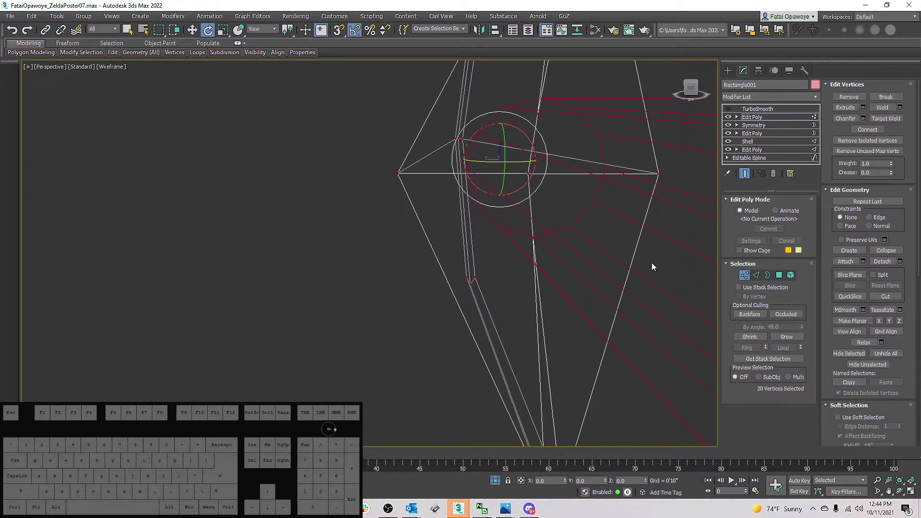
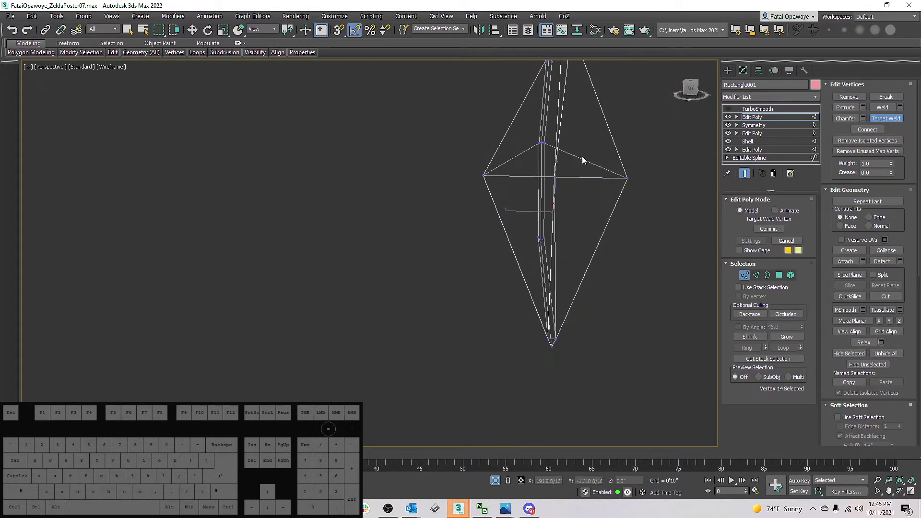
{"action": "left_click_drag", "start_coordinate": [582, 156], "coordinate": [606, 157]}
{"action": "left_click_drag", "start_coordinate": [594, 148], "coordinate": [556, 155]}
{"action": "left_click_drag", "start_coordinate": [566, 141], "coordinate": [534, 150]}
{"action": "left_click_drag", "start_coordinate": [554, 162], "coordinate": [561, 147]}
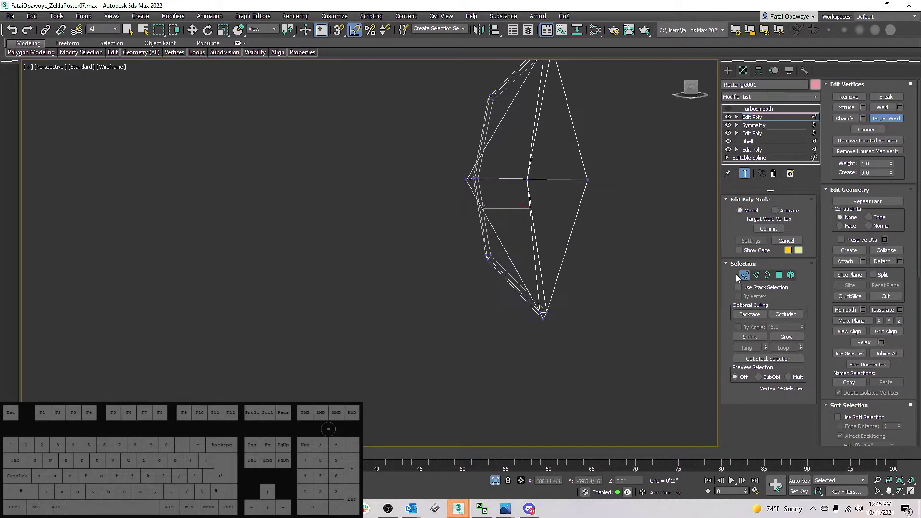
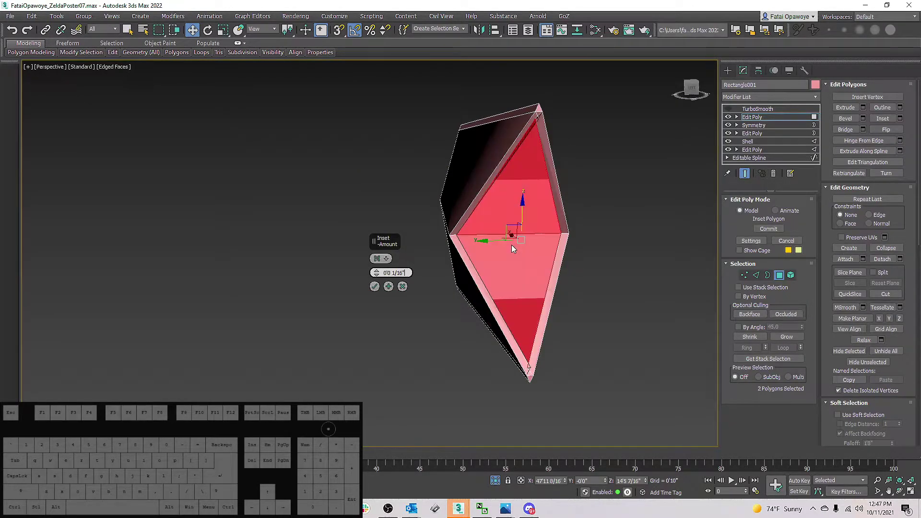
Try an inset amount on the tip's front faces, then set it back to 0 so they stay plain triangles.
{"action": "key", "text": "."}
{"action": "key", "text": "0"}
{"action": "key", "text": "2"}
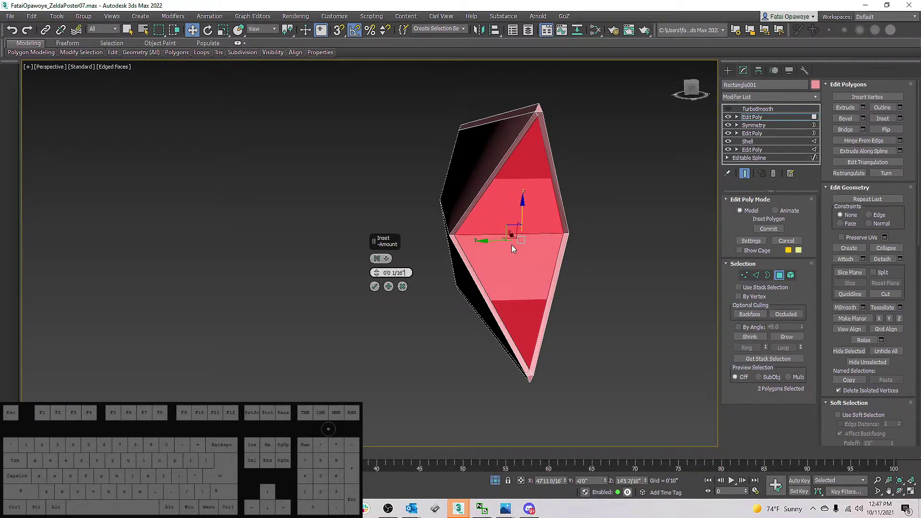
{"action": "key", "text": "."}
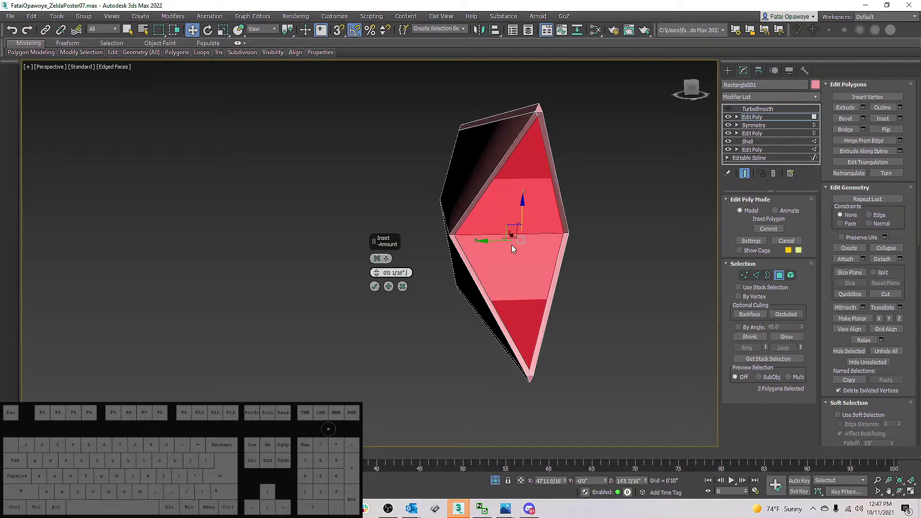
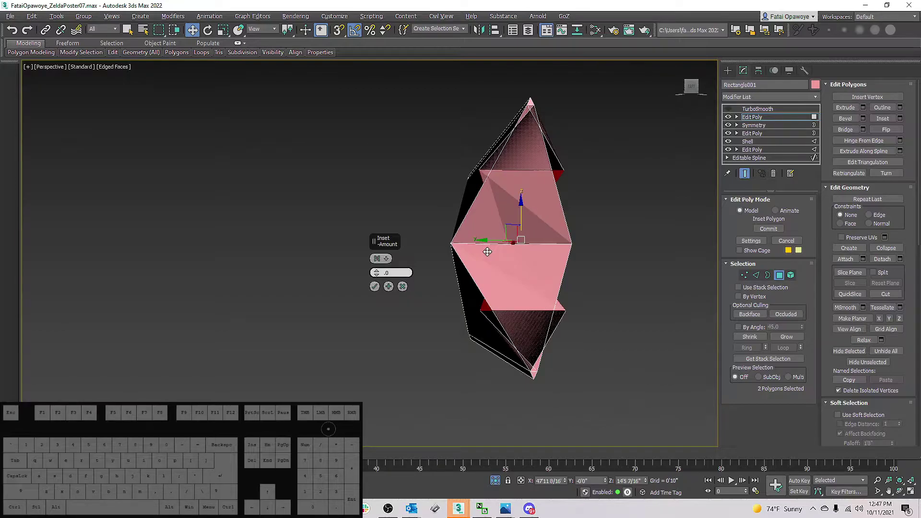
{"action": "key", "text": "0"}
{"action": "key", "text": "6"}
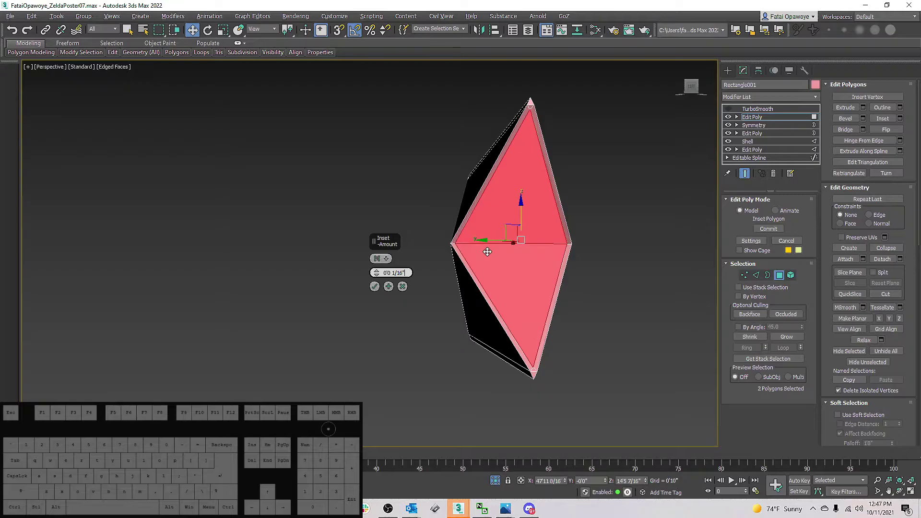
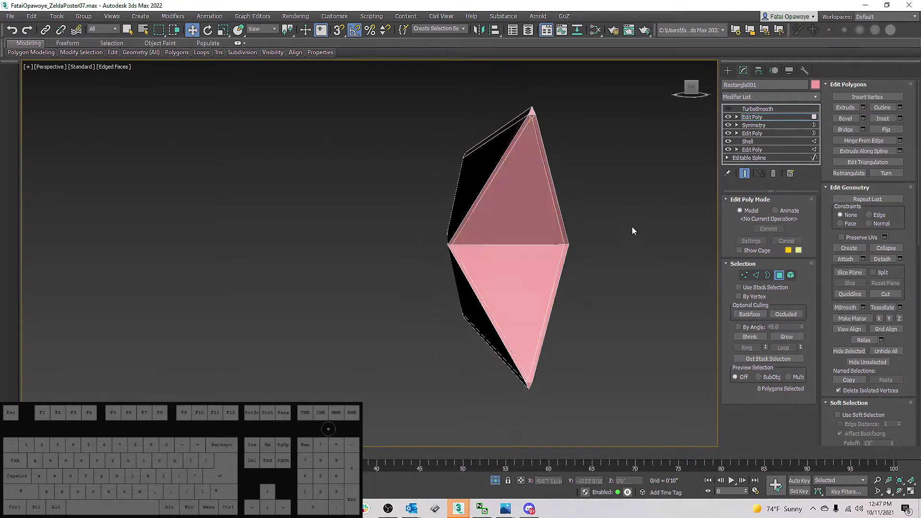
Switch the fletching's Edit Poly to Vertex level so the converted edge selection becomes vertices.
{"action": "left_click", "coordinate": [755, 280]}
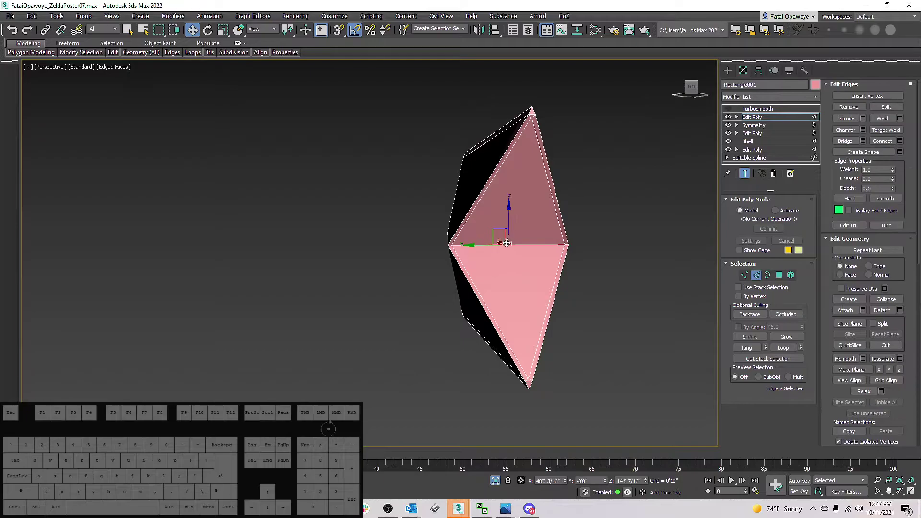
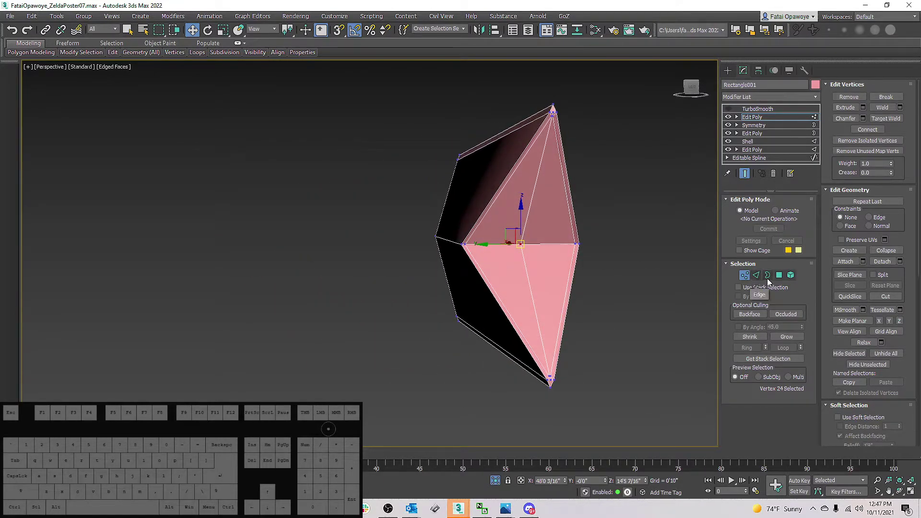
Apply an Open Chamfer to the 24 selected vertices, cutting a star-shaped hole in the fletching.
{"action": "right_click", "coordinate": [603, 291]}
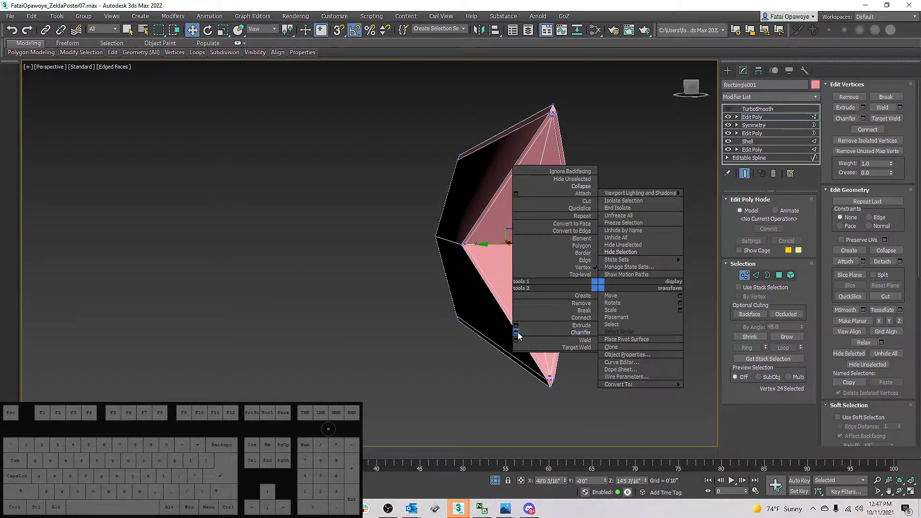
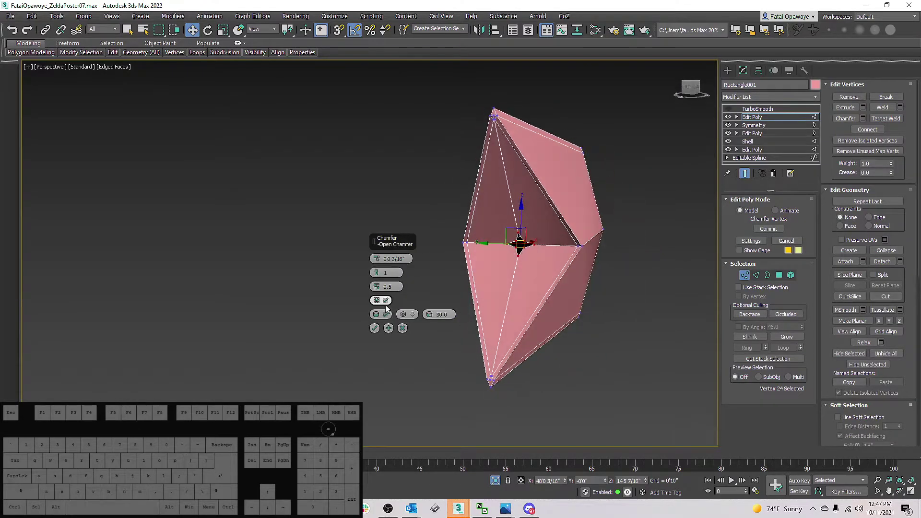
{"action": "left_click", "coordinate": [380, 303]}
{"action": "left_click", "coordinate": [383, 303]}
{"action": "double_click", "coordinate": [383, 304]}
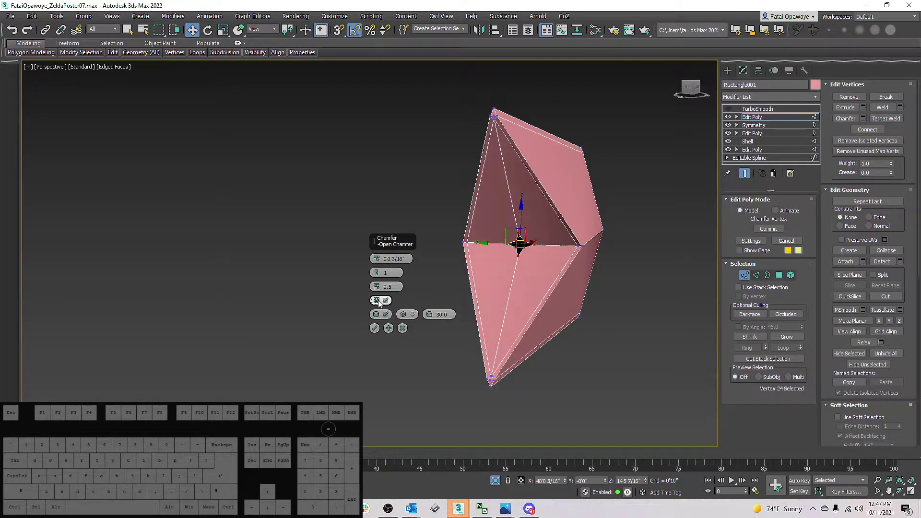
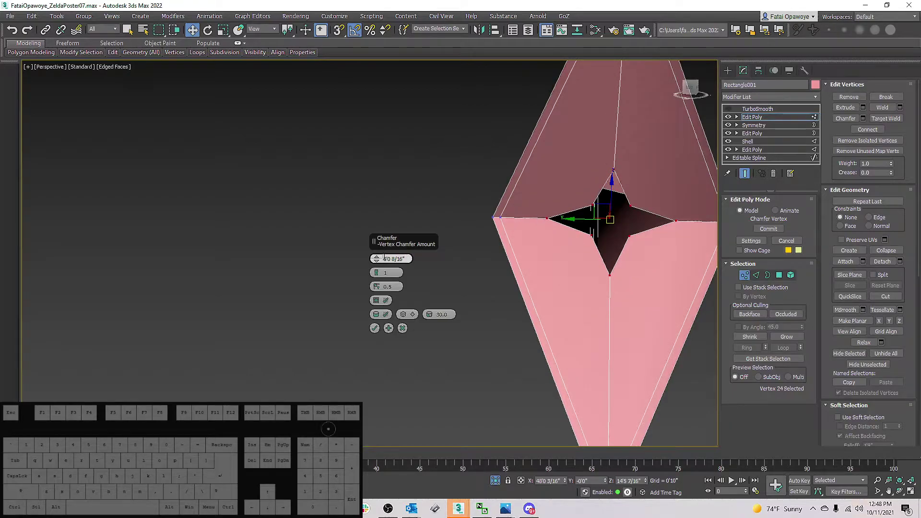
{"action": "left_click", "coordinate": [381, 332]}
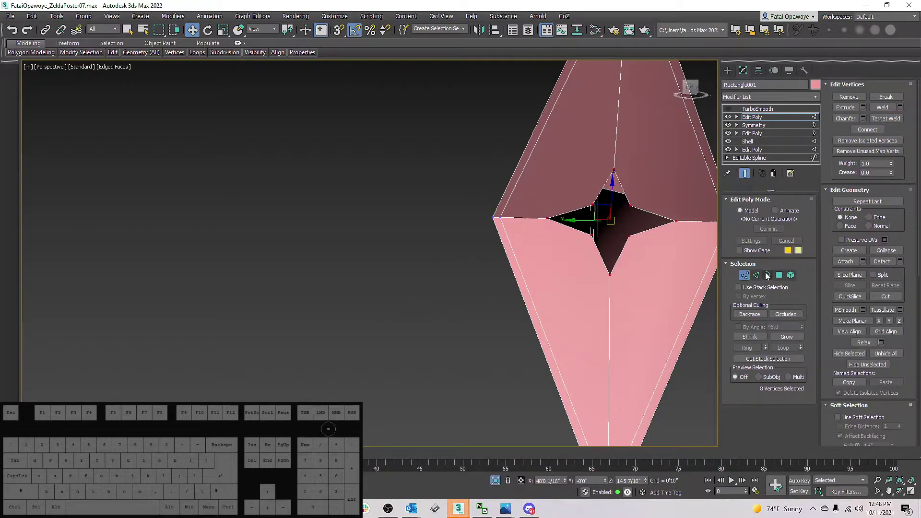
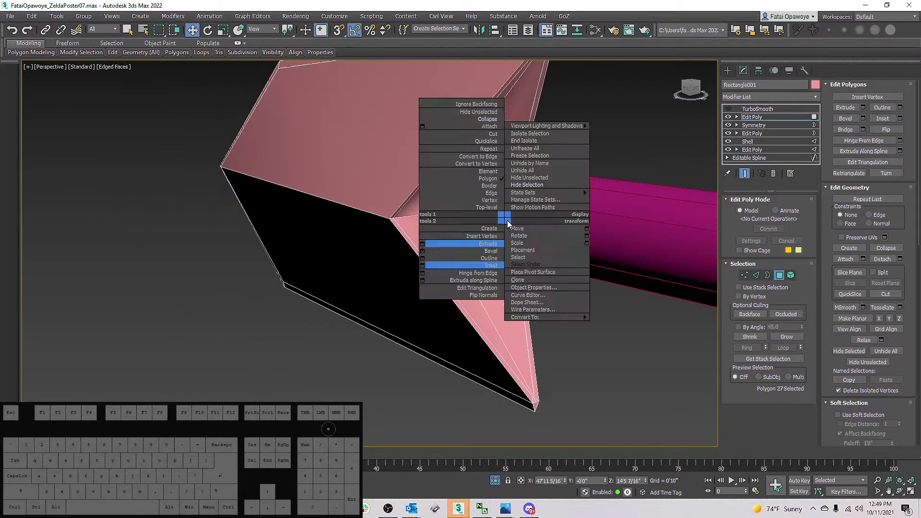
Inset the 27 selected collar end faces via the quad menu.
{"action": "left_click", "coordinate": [423, 269]}
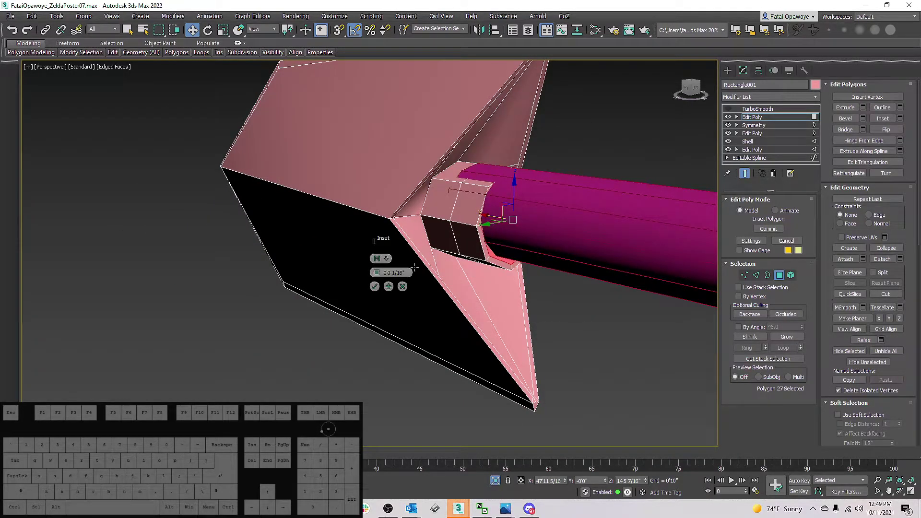
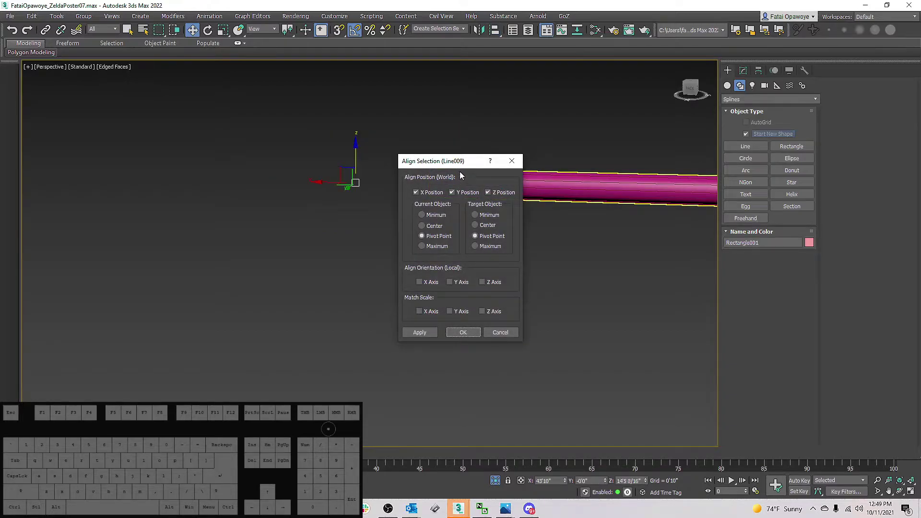
Align the shaft Line009 centre-to-centre with the fletching along Z, not Y.
{"action": "left_click_drag", "start_coordinate": [467, 169], "coordinate": [503, 126]}
{"action": "left_click", "coordinate": [470, 174]}
{"action": "left_click", "coordinate": [532, 176]}
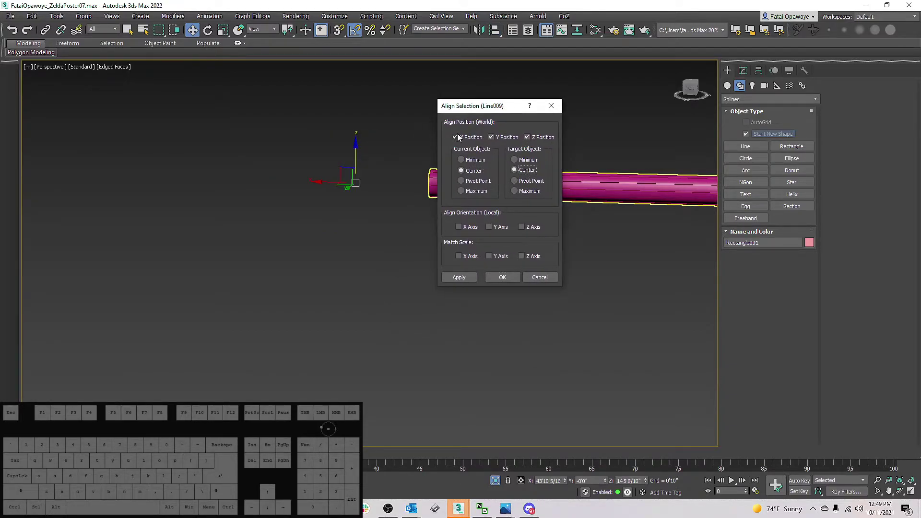
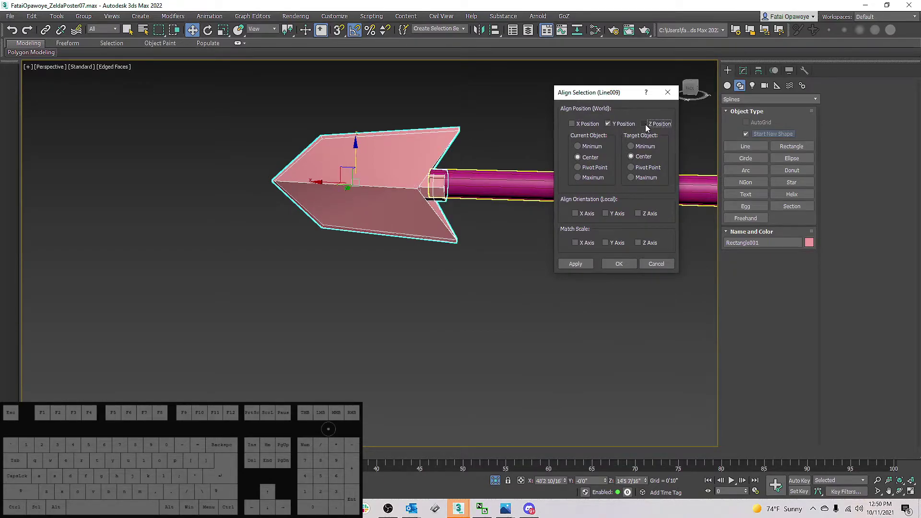
{"action": "left_click", "coordinate": [650, 129]}
{"action": "left_click", "coordinate": [612, 126]}
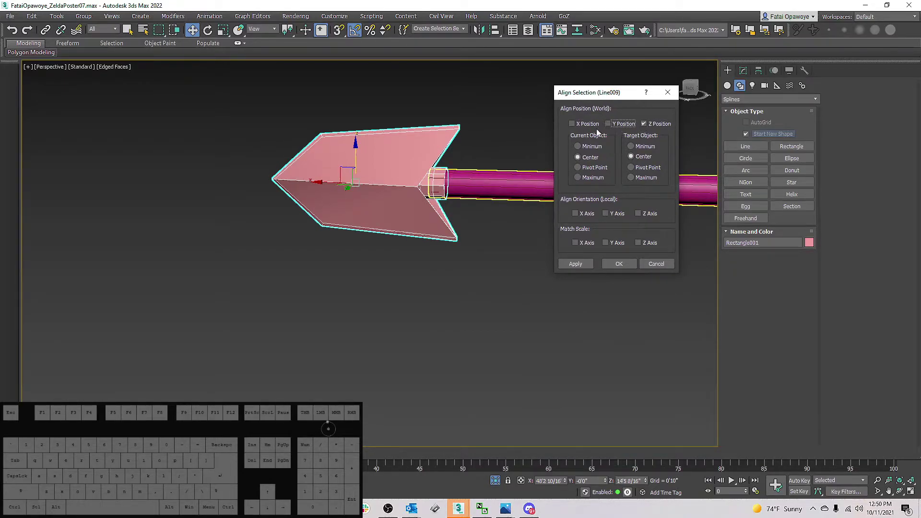
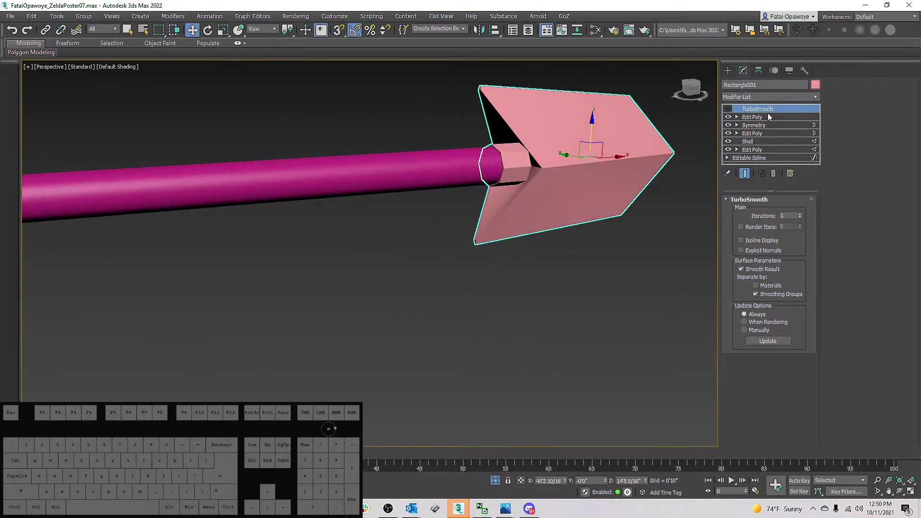
Check the collar edges with Edged Faces, then disable TurboSmooth's Separate by Smoothing Groups.
{"action": "left_click", "coordinate": [762, 121]}
{"action": "middle_click", "coordinate": [539, 219]}
{"action": "key", "text": "F4"}
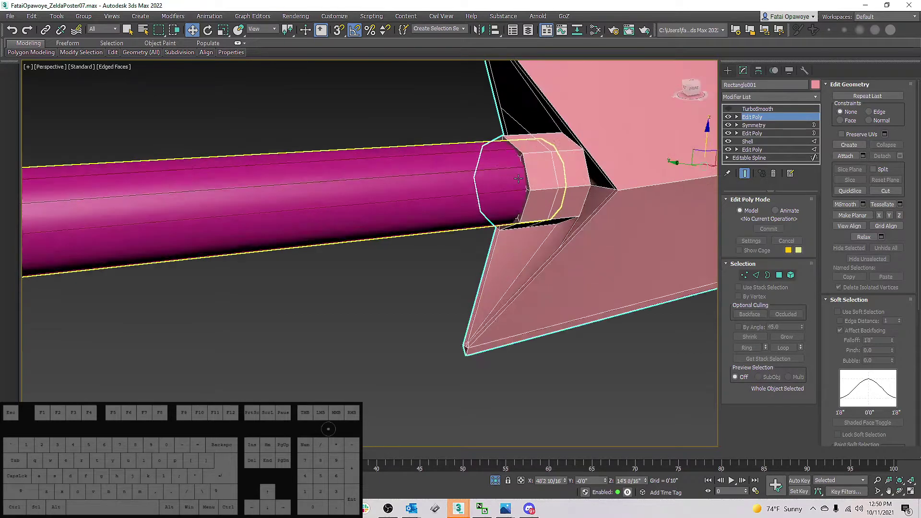
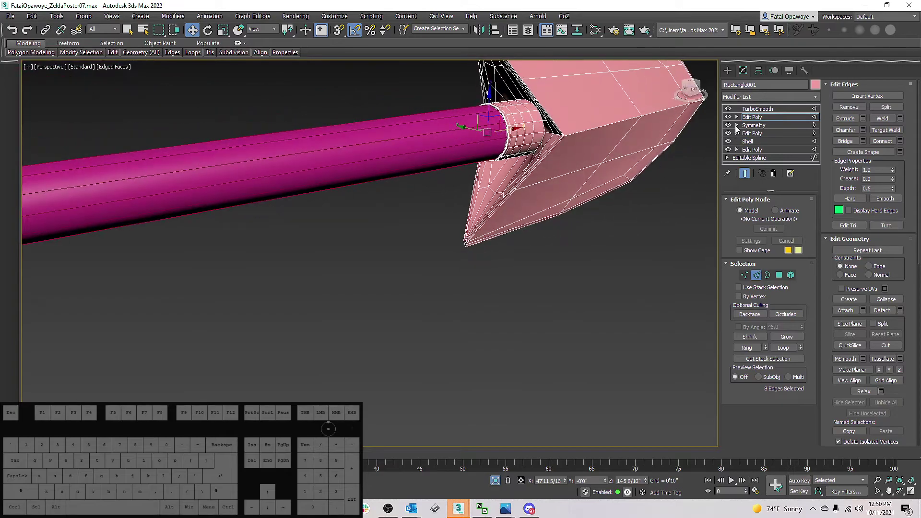
{"action": "left_click", "coordinate": [755, 116]}
{"action": "left_click", "coordinate": [764, 298]}
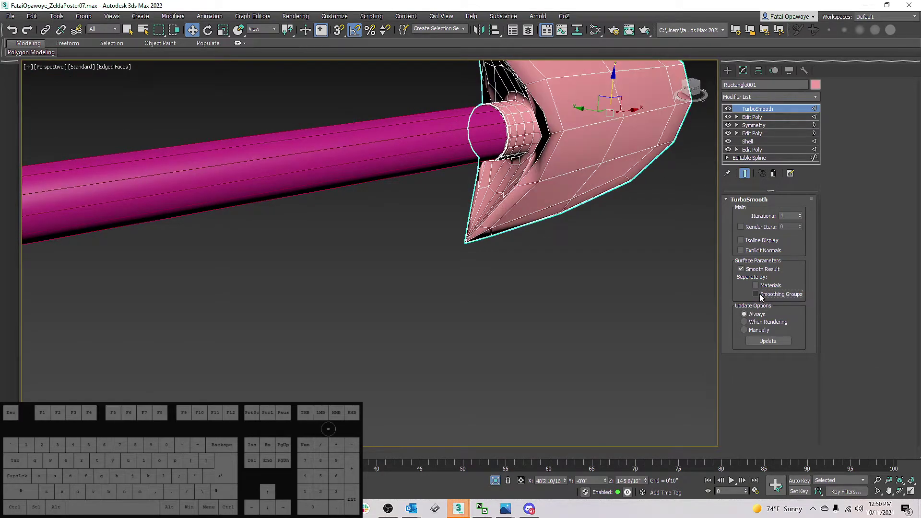
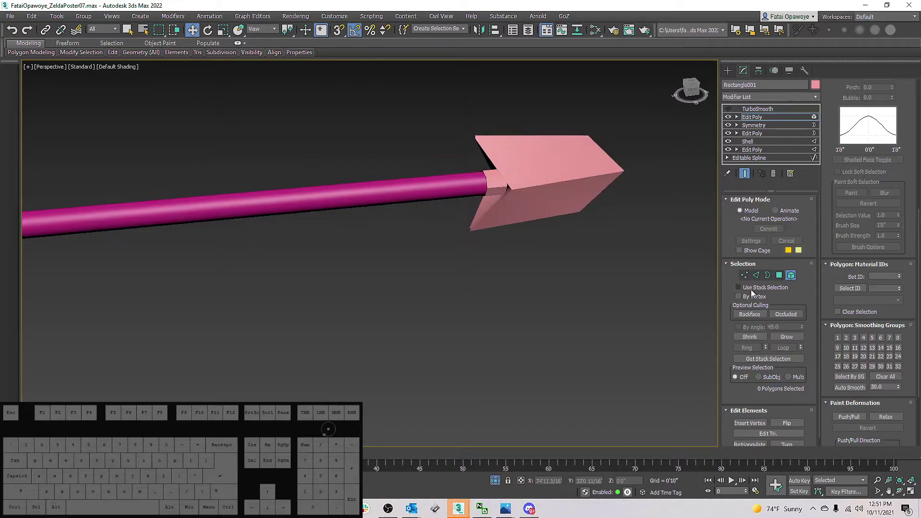
Select all the fletching's polygons in Element mode, then get ready to move the shaft.
{"action": "left_click", "coordinate": [598, 231]}
{"action": "key", "text": "ctrl+a"}
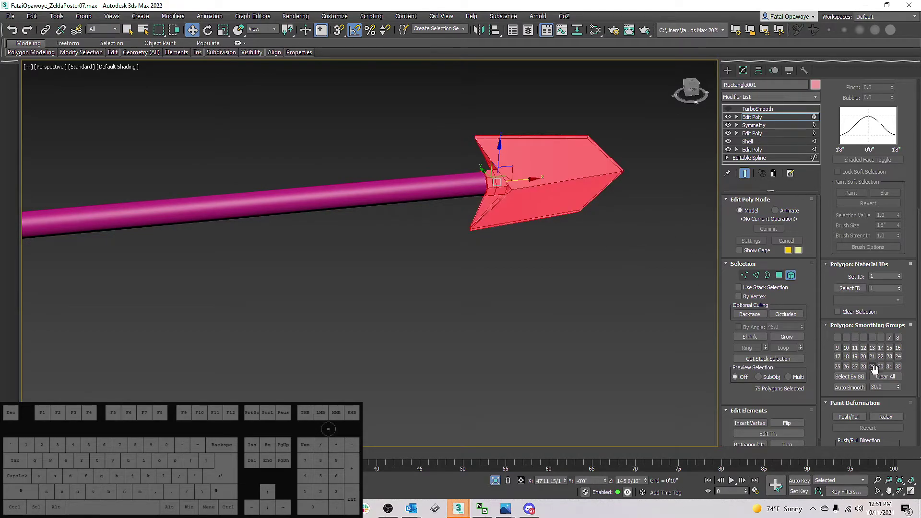
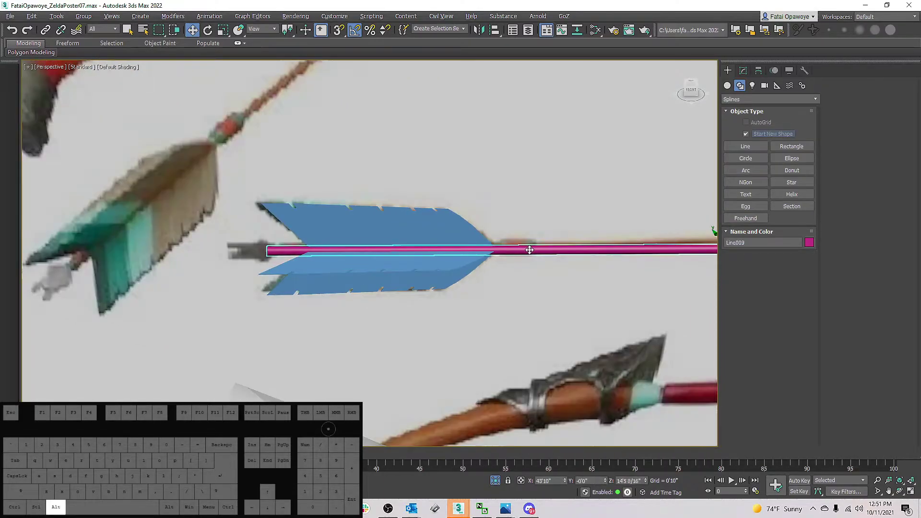
{"action": "key", "text": "2"}
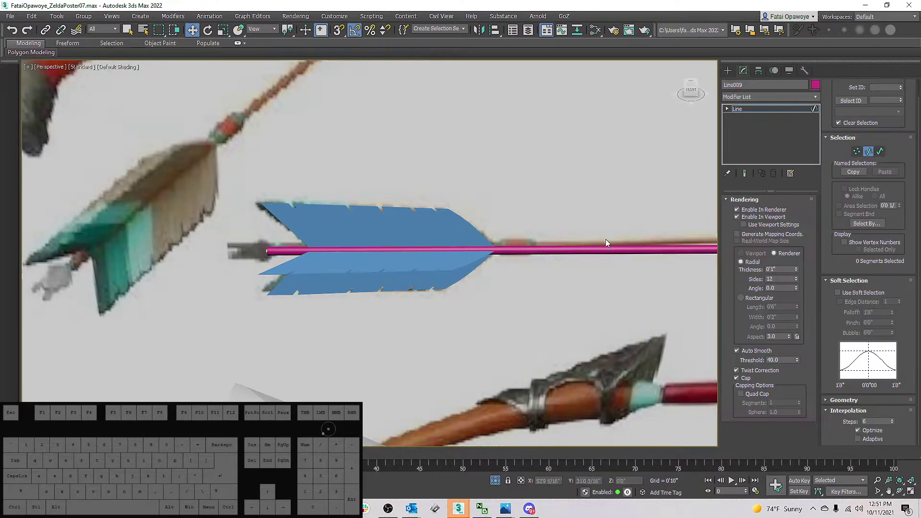
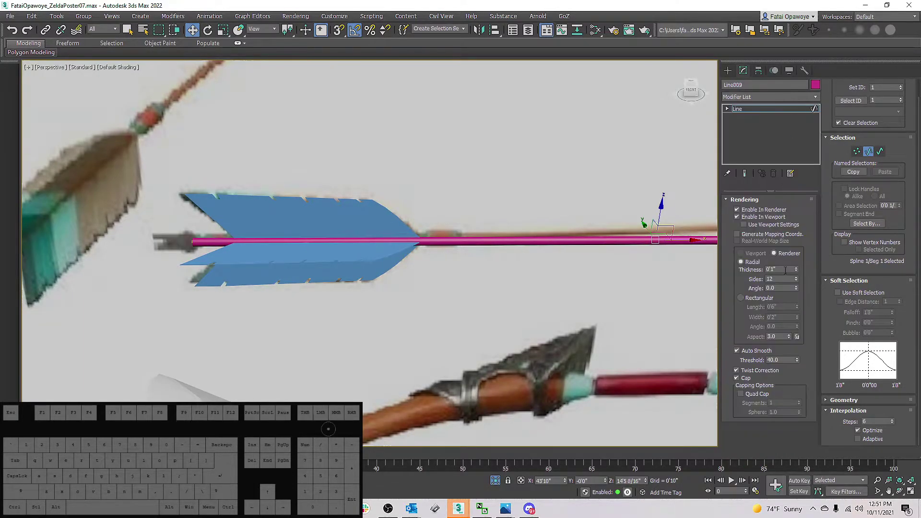
Add an Edit Poly modifier above Line009's Line base from the Modifier List.
{"action": "left_click", "coordinate": [781, 100]}
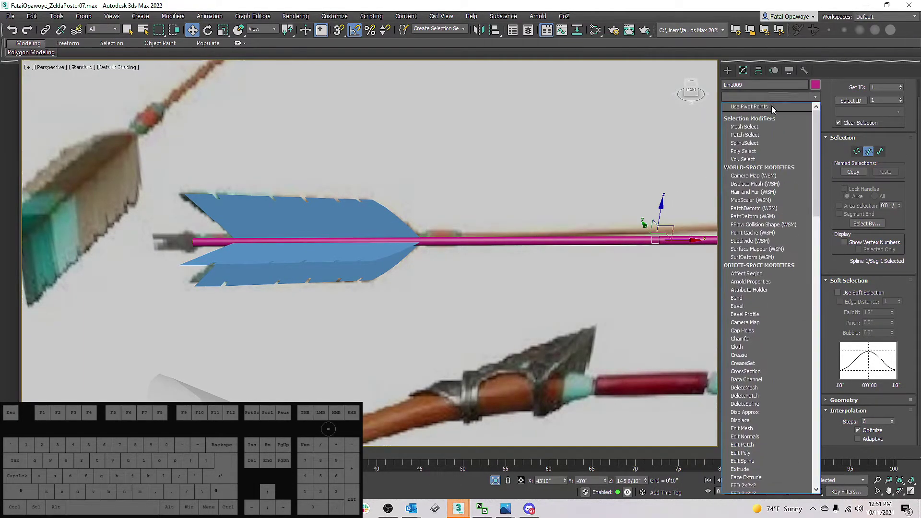
{"action": "key", "text": "e"}
{"action": "left_click", "coordinate": [759, 133]}
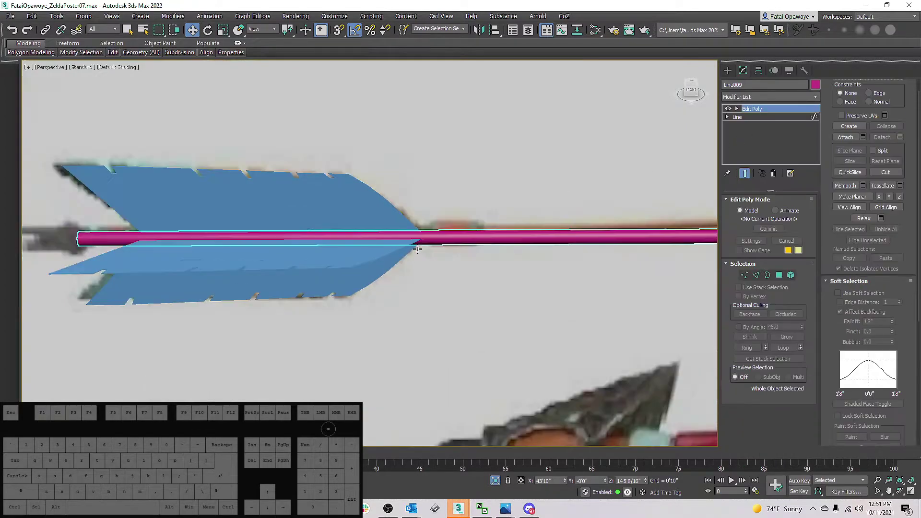
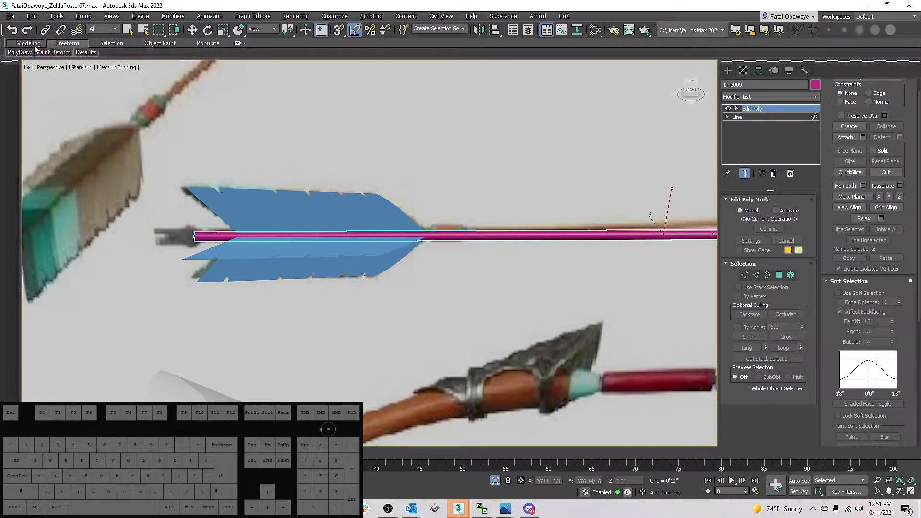
Expand the Modeling ribbon and select the 24 shaft polygons beside the fletching at Polygon level.
{"action": "left_click", "coordinate": [35, 50]}
{"action": "left_click", "coordinate": [244, 45]}
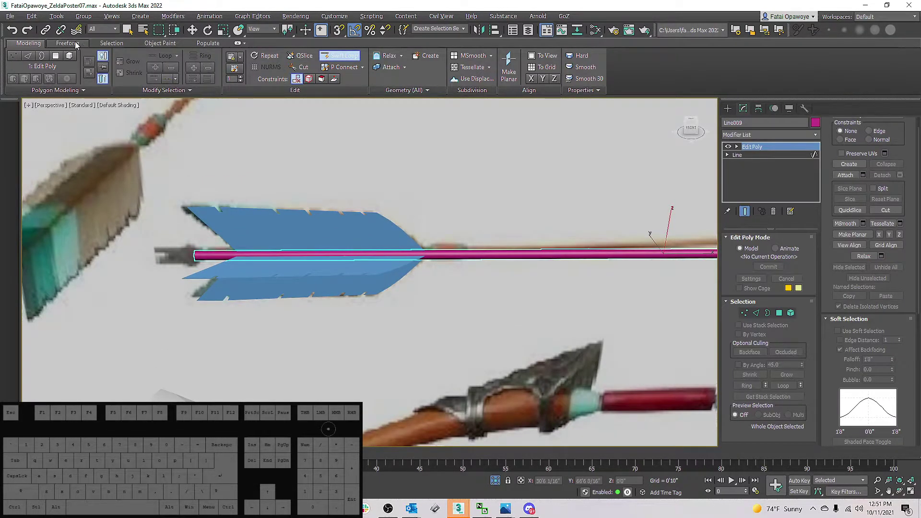
{"action": "left_click", "coordinate": [75, 45]}
{"action": "left_click", "coordinate": [139, 48]}
{"action": "left_click", "coordinate": [105, 45]}
{"action": "left_click", "coordinate": [181, 46]}
{"action": "left_click", "coordinate": [207, 47]}
{"action": "left_click", "coordinate": [41, 44]}
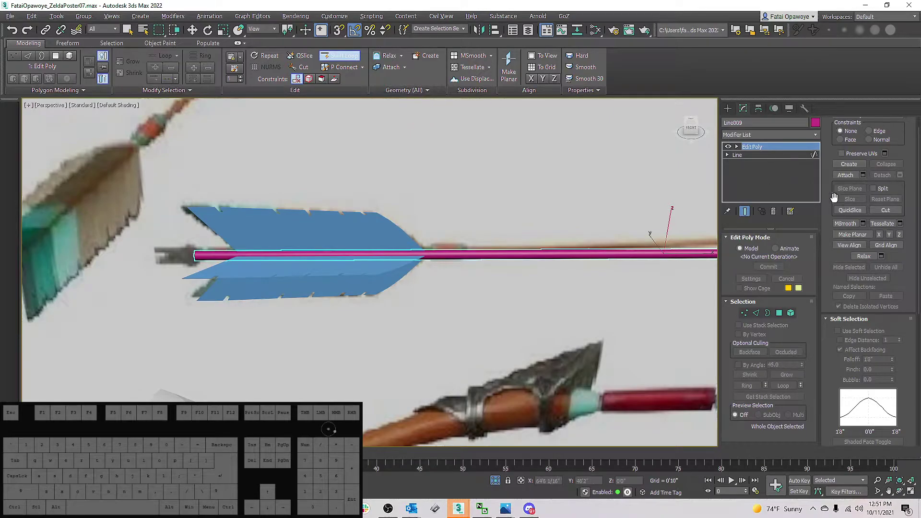
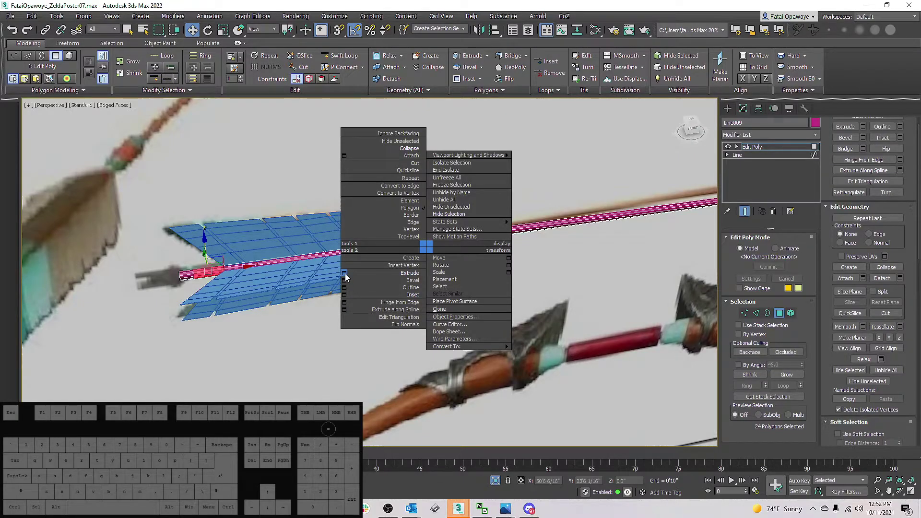
Extrude the 24 polygons about 7/16" along Local Normals into a collar, then select its edges.
{"action": "left_click", "coordinate": [348, 277]}
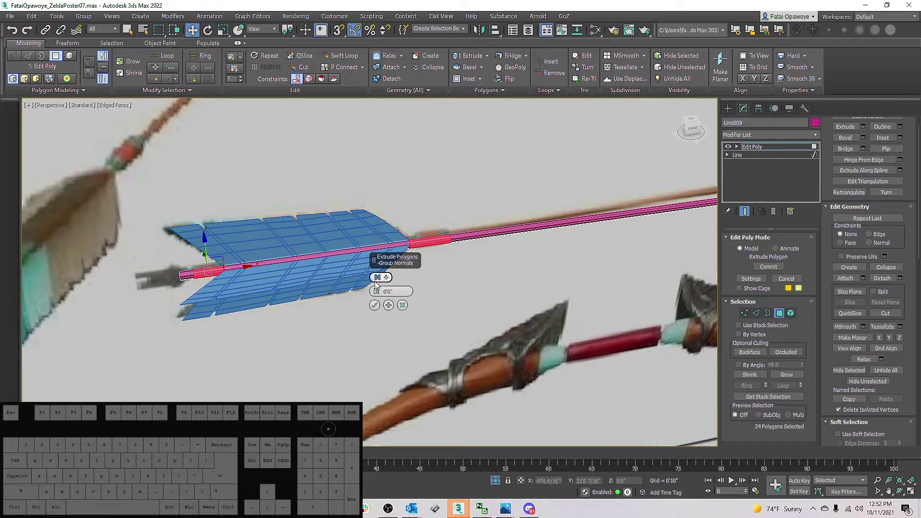
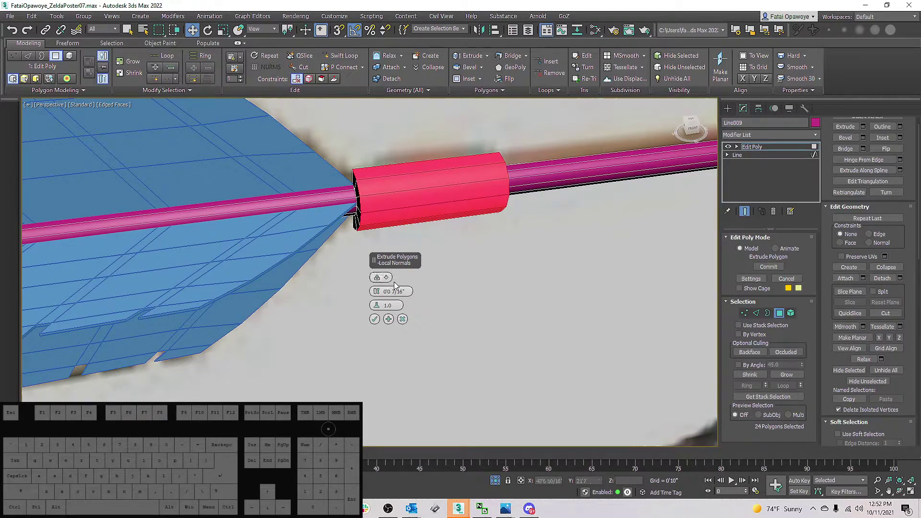
{"action": "left_click_drag", "start_coordinate": [436, 276], "coordinate": [480, 285]}
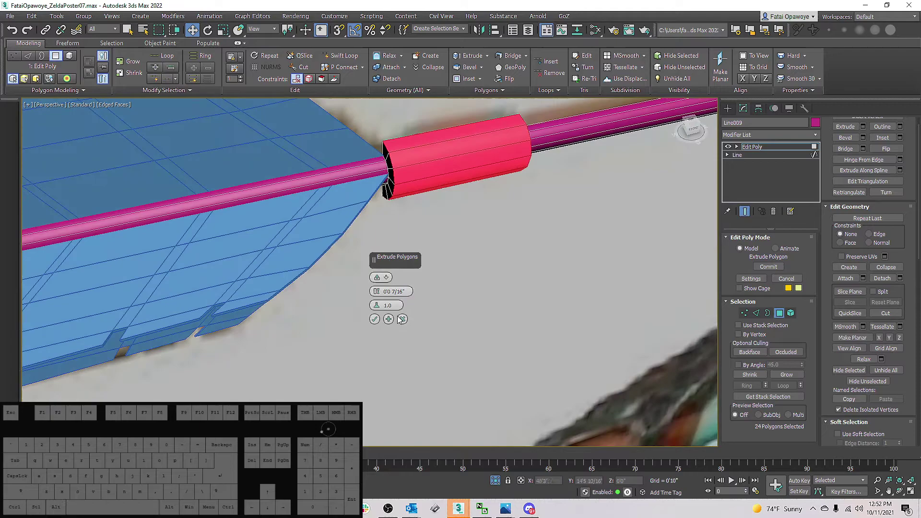
{"action": "left_click", "coordinate": [374, 322]}
{"action": "left_click_drag", "start_coordinate": [410, 274], "coordinate": [436, 283]}
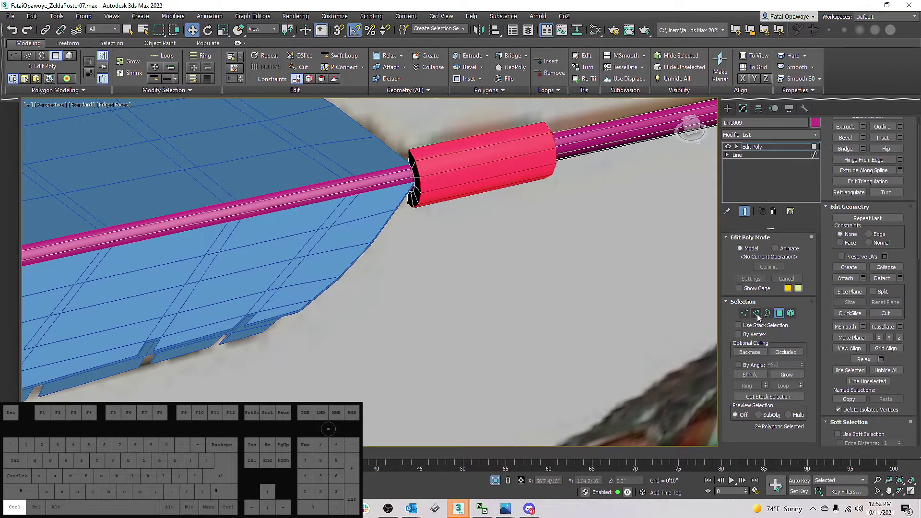
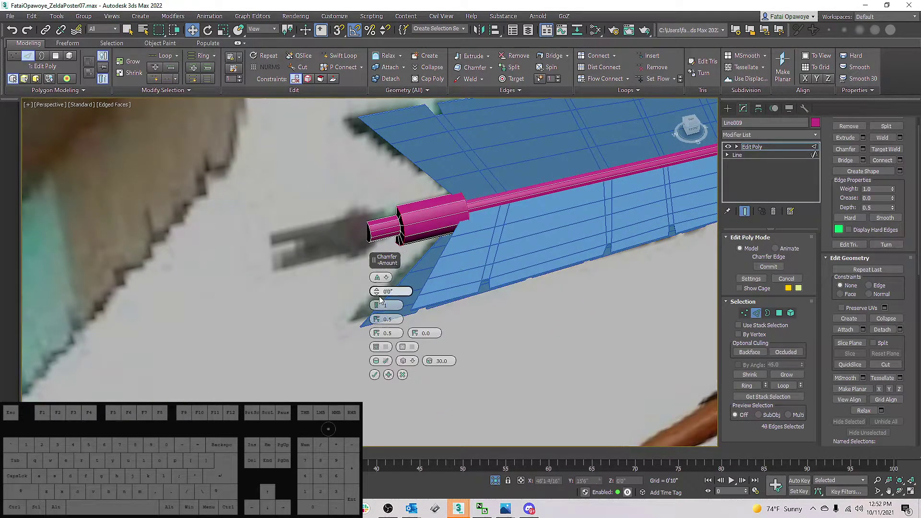
Chamfer the collar's 40 end edges by about 5/16" so the ends are bevelled.
{"action": "left_click_drag", "start_coordinate": [382, 295], "coordinate": [385, 294]}
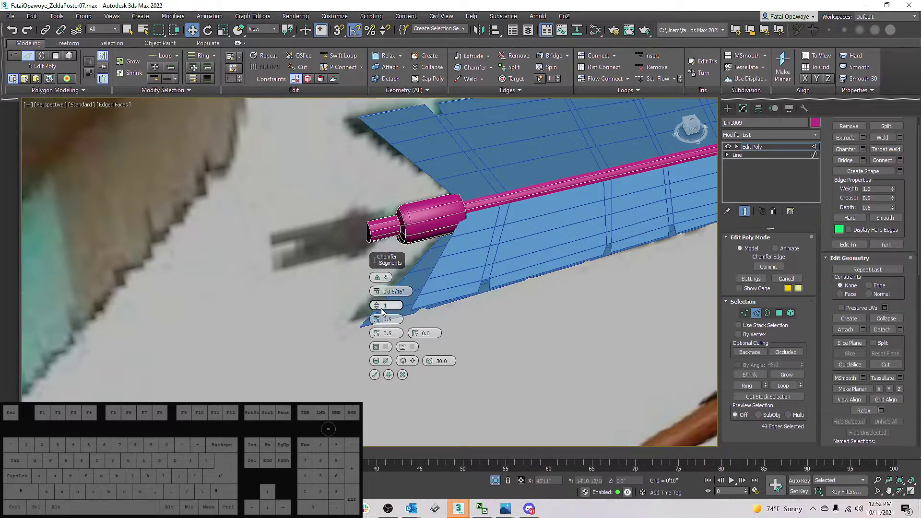
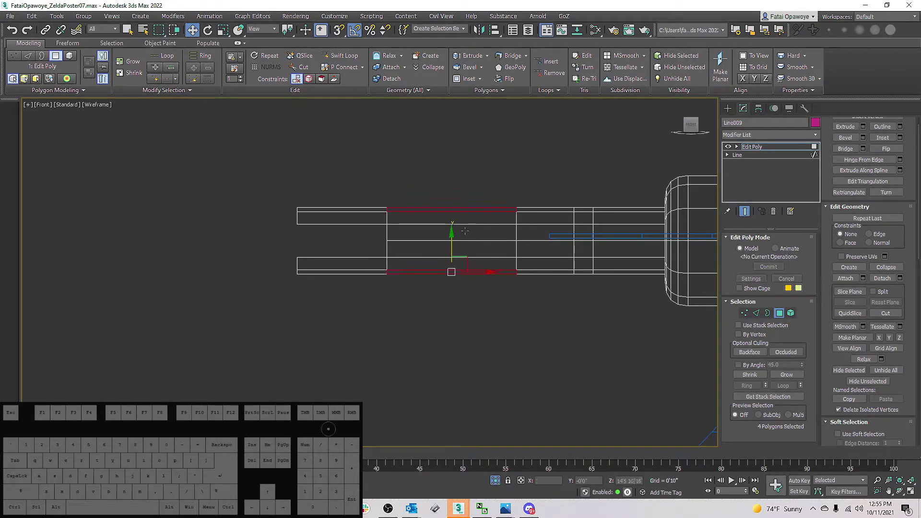
Adjust shaft vertices, leave sub-object mode and pan to frame the bow and arrow together.
{"action": "key", "text": "1"}
{"action": "key", "text": "alt+1"}
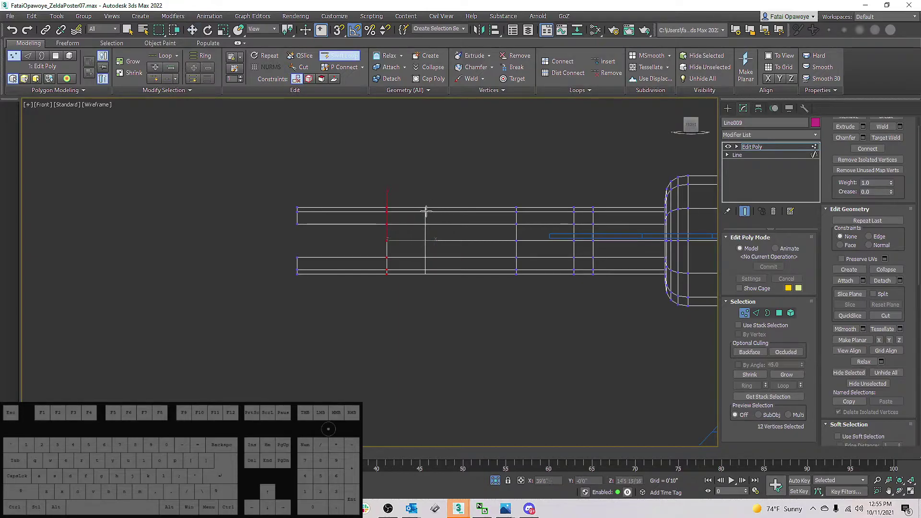
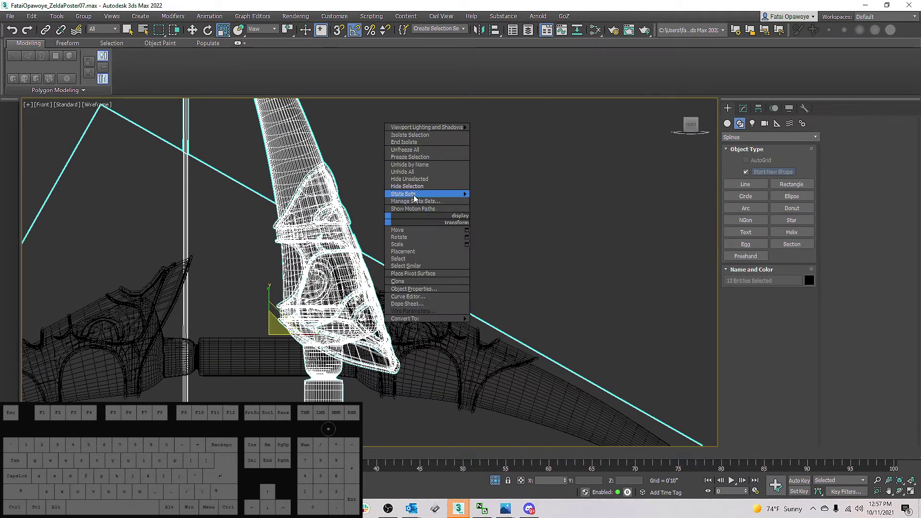
{"action": "left_click", "coordinate": [418, 190]}
{"action": "middle_click", "coordinate": [385, 231]}
{"action": "left_click_drag", "start_coordinate": [408, 237], "coordinate": [336, 232]}
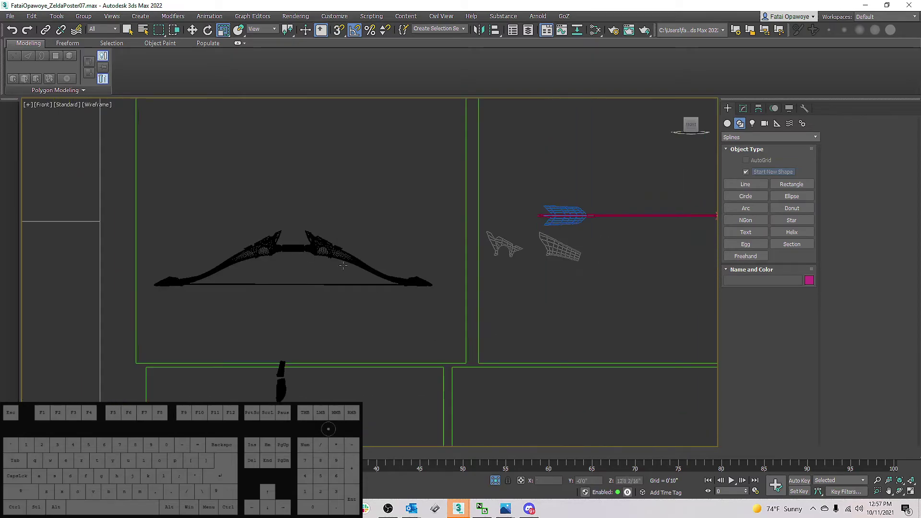
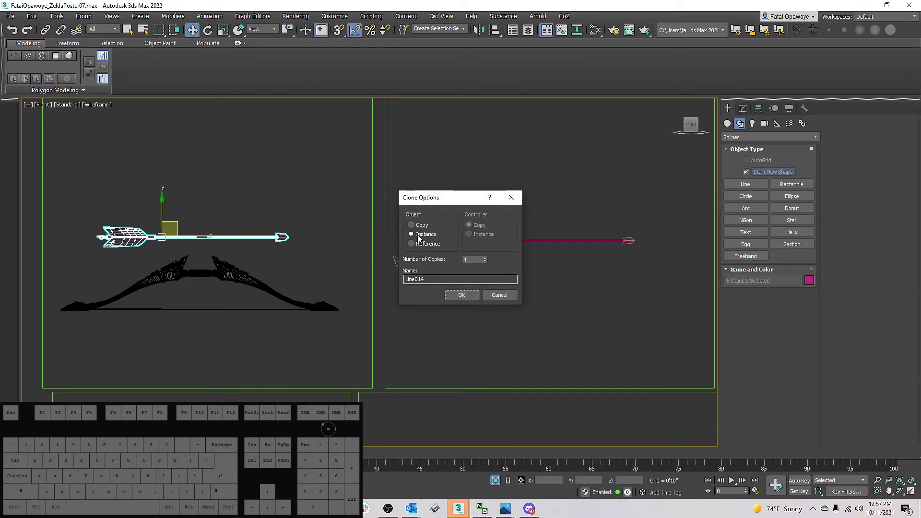
Clone the arrow as an Instance, then zoom in on the arrow resting above the bow.
{"action": "left_click", "coordinate": [423, 228]}
{"action": "left_click", "coordinate": [471, 301]}
{"action": "middle_click", "coordinate": [272, 243]}
{"action": "left_click_drag", "start_coordinate": [330, 302], "coordinate": [181, 211]}
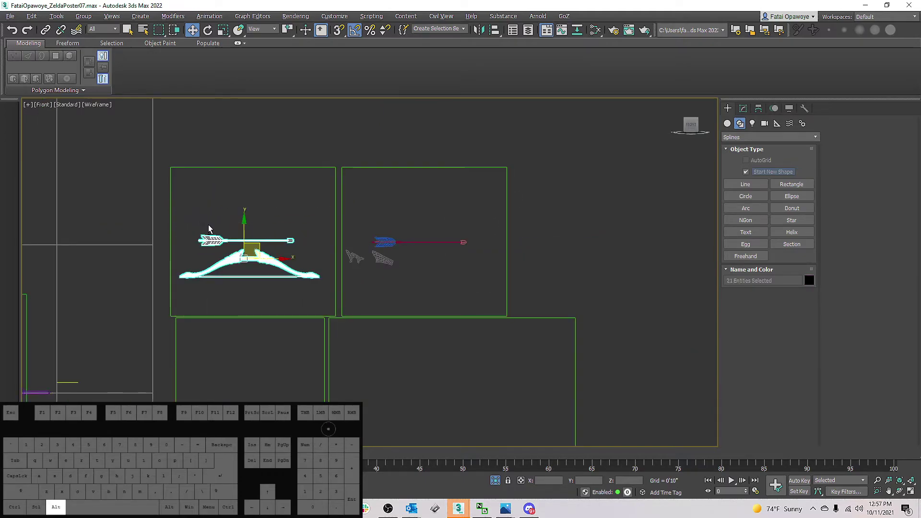